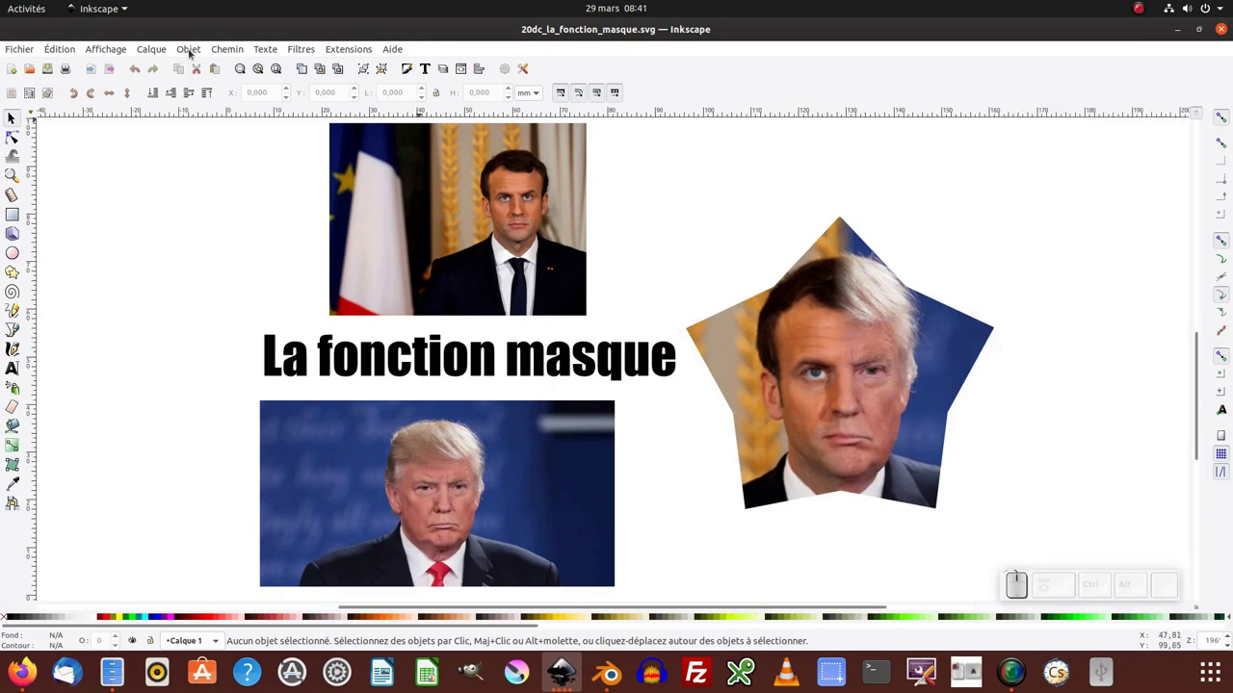
Step: Show the Objects panel on the example file, then start a new blank document
left_click(188, 51)
left_click(191, 65)
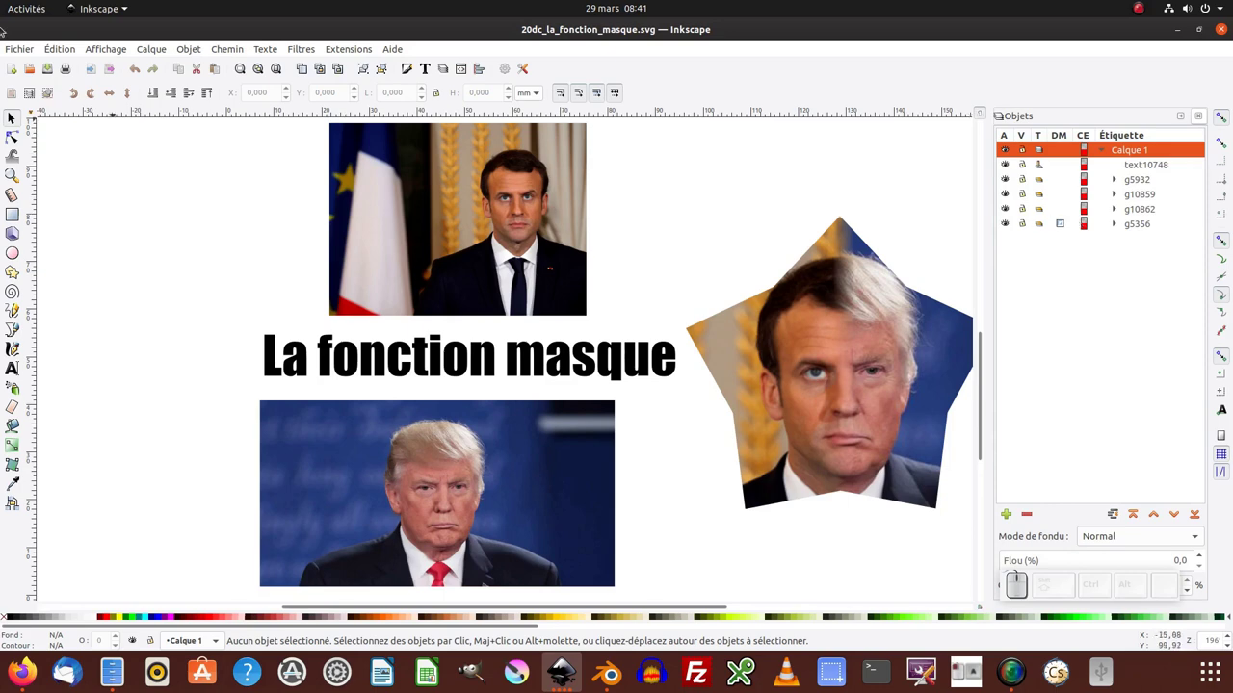
left_click(19, 54)
left_click(23, 62)
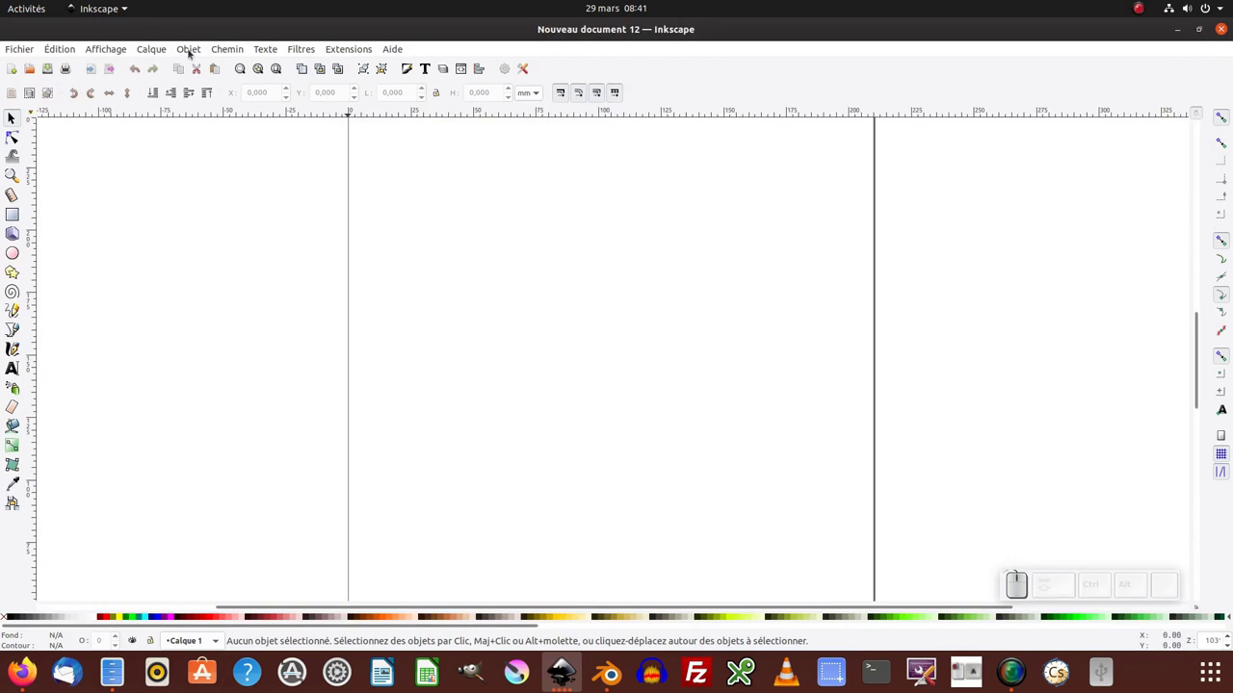
Step: Show the Objects panel for the new document and select its layer Calque 1
left_click(186, 52)
left_click(191, 73)
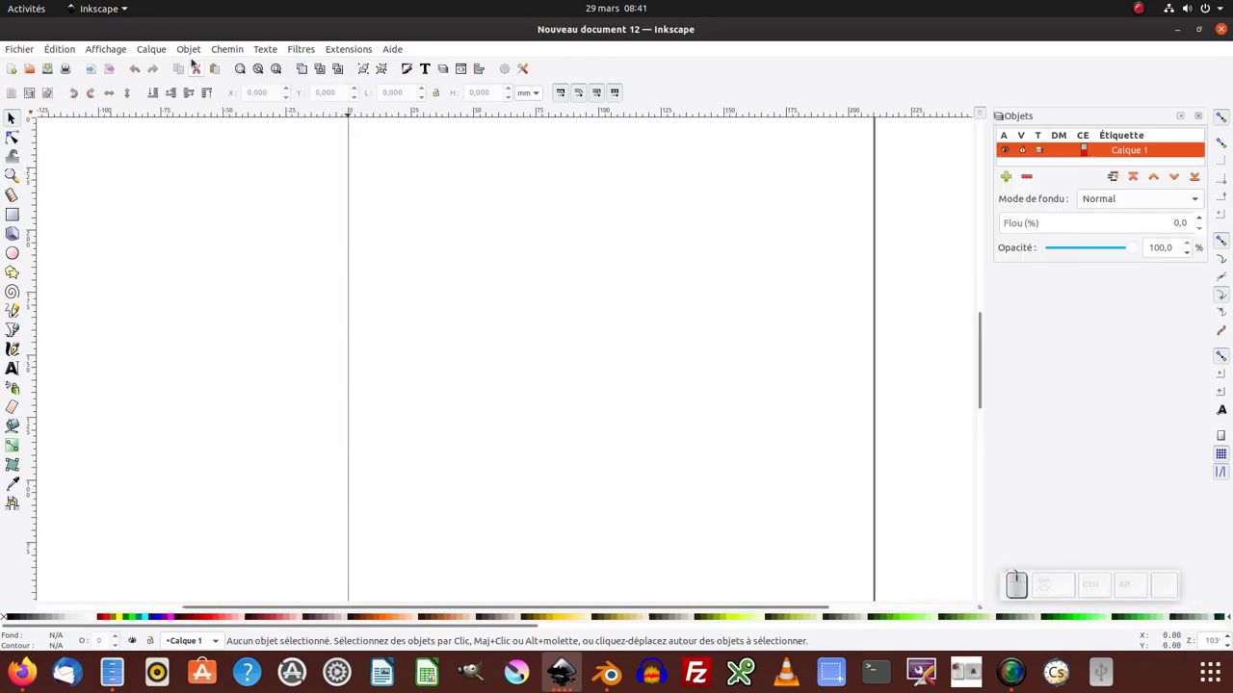
left_click(191, 51)
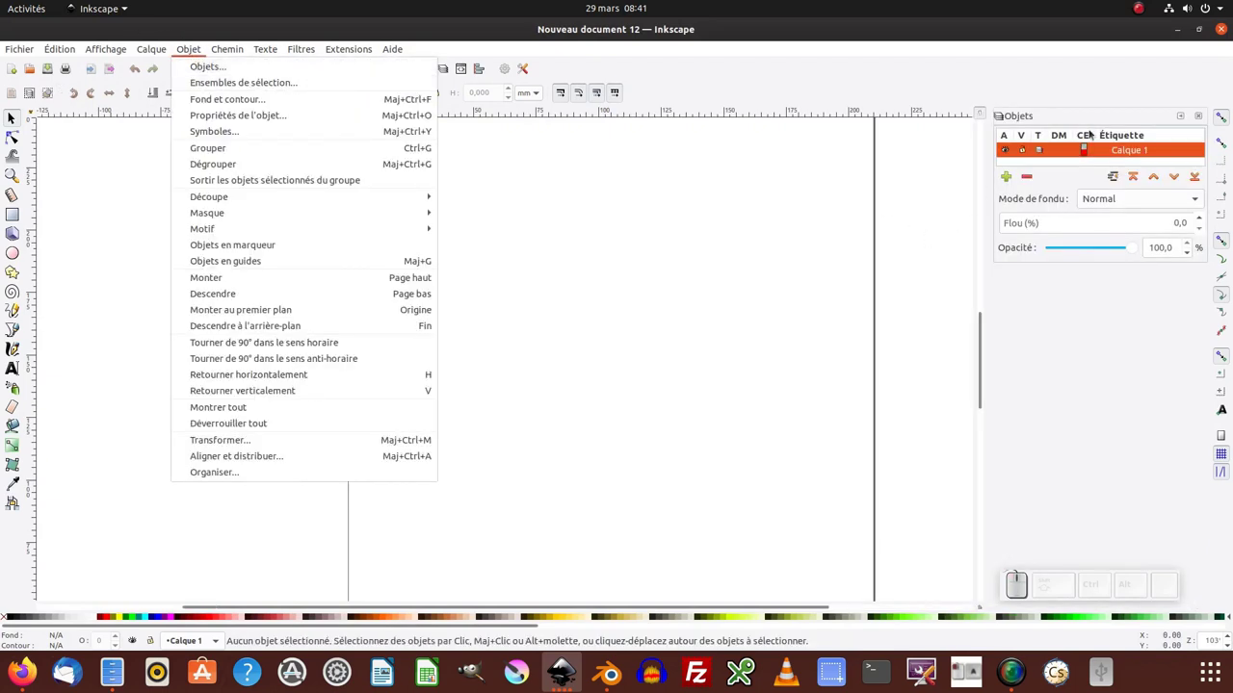
left_click(1121, 325)
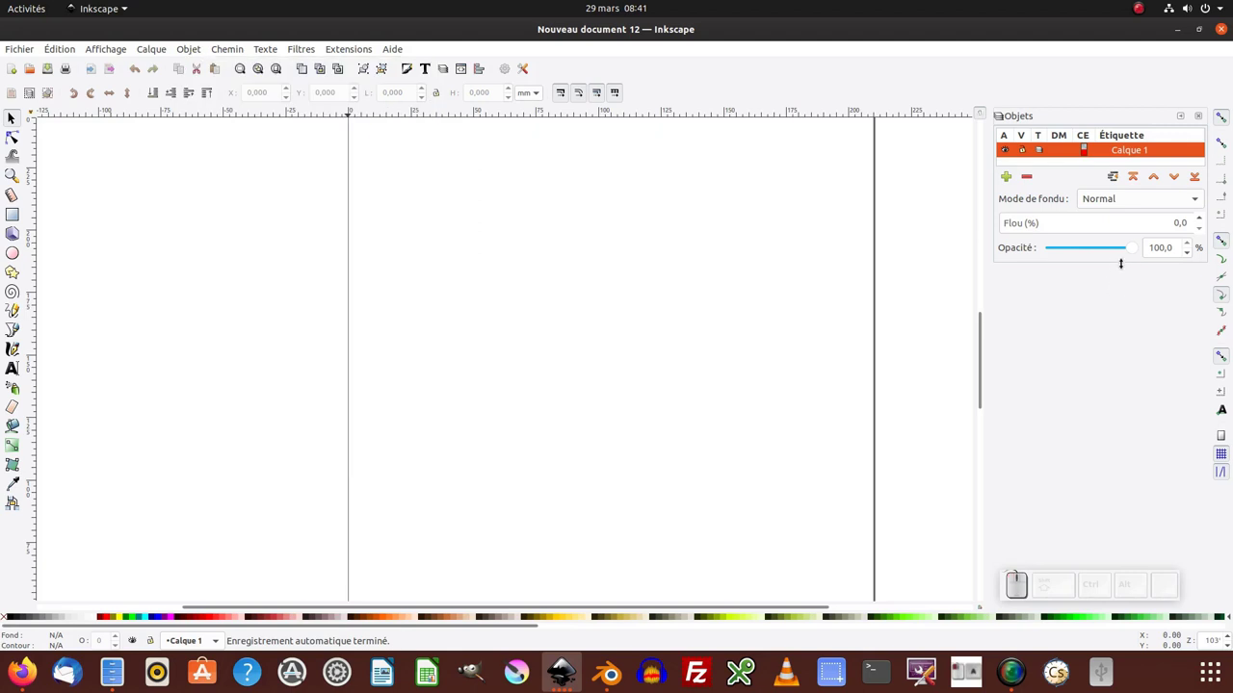
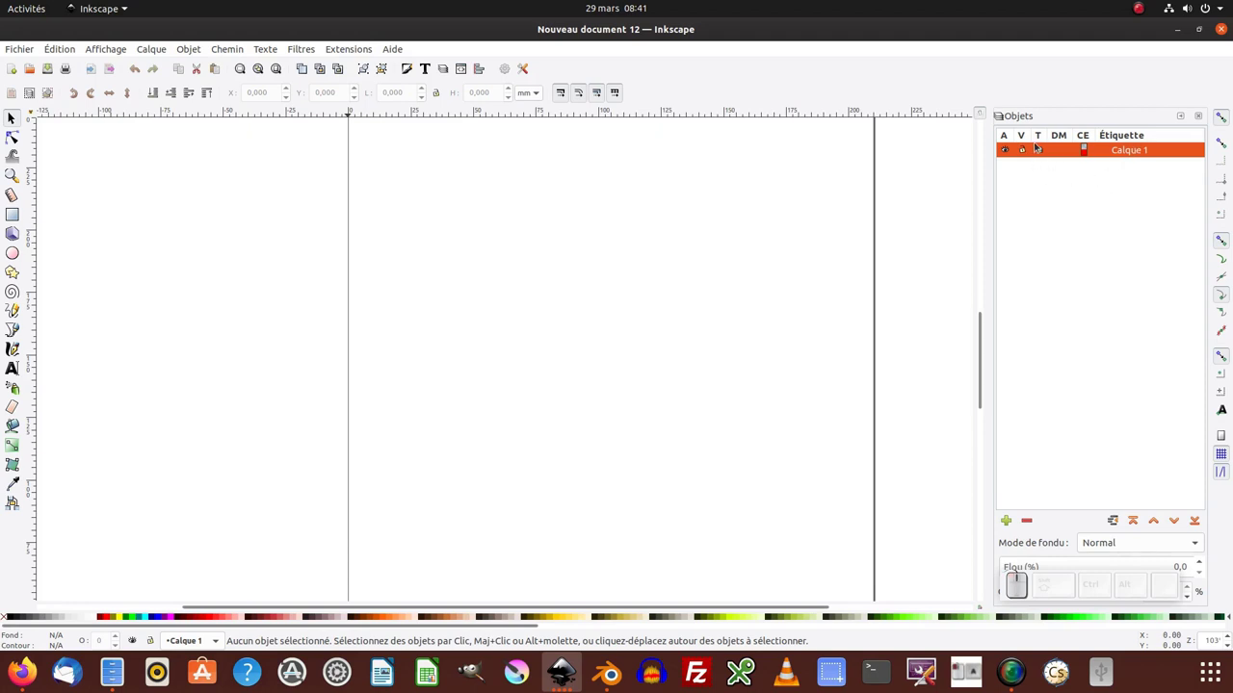
left_click(1035, 173)
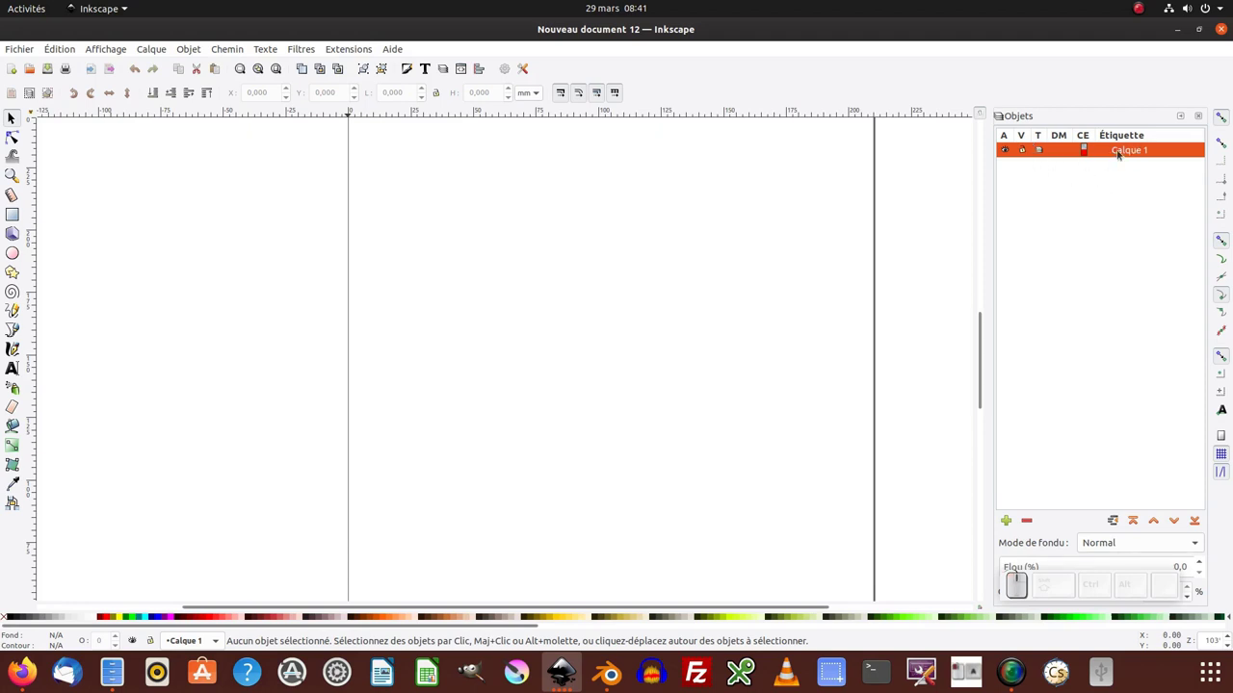
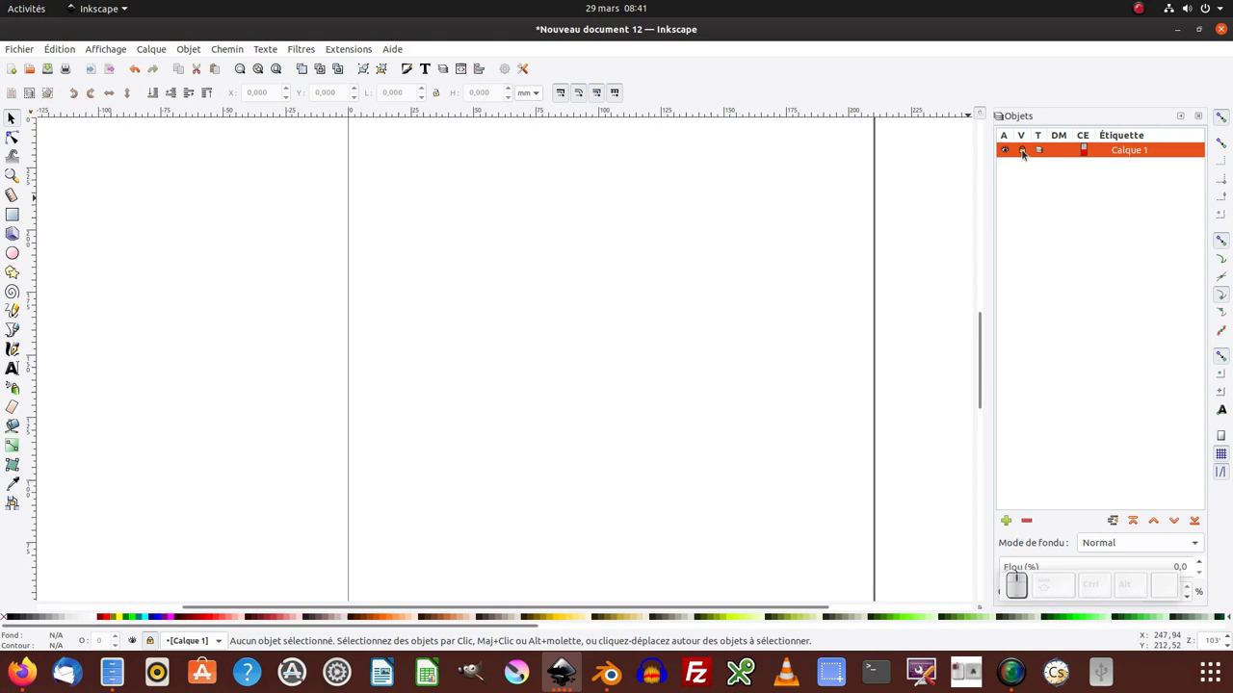
Step: Try the lock and visibility toggles on Calque 1, leaving it unlocked and visible
left_click(1032, 158)
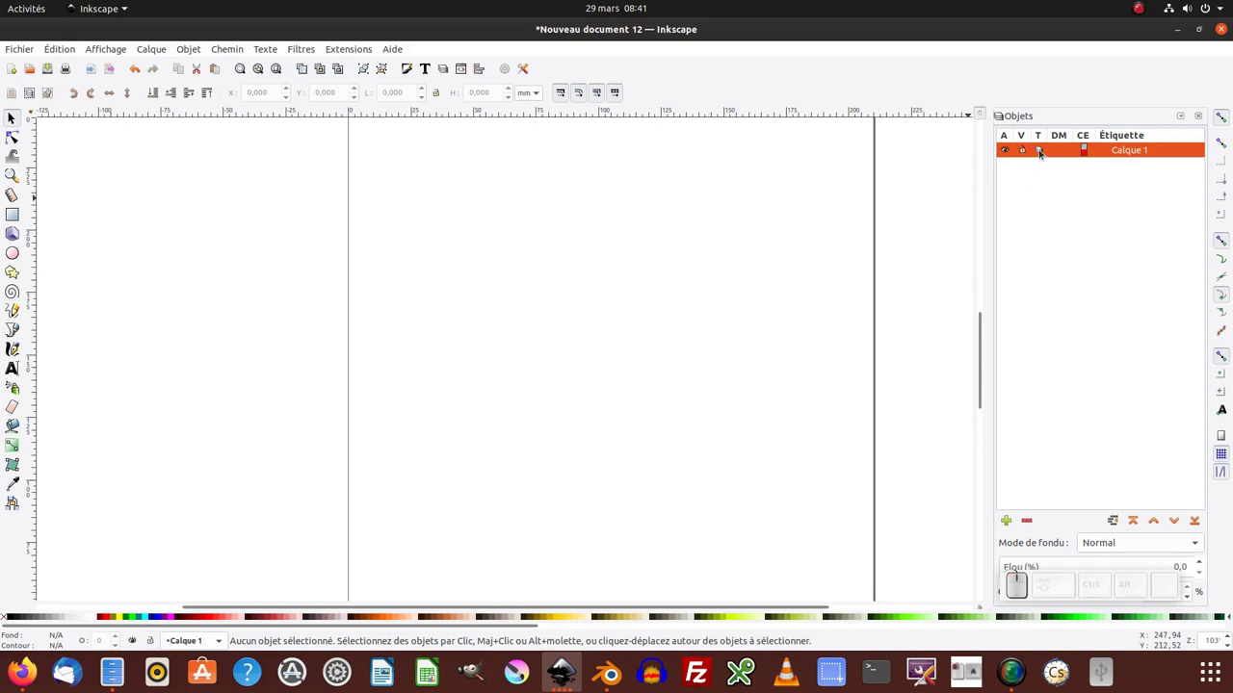
left_click(1048, 157)
left_click(1049, 157)
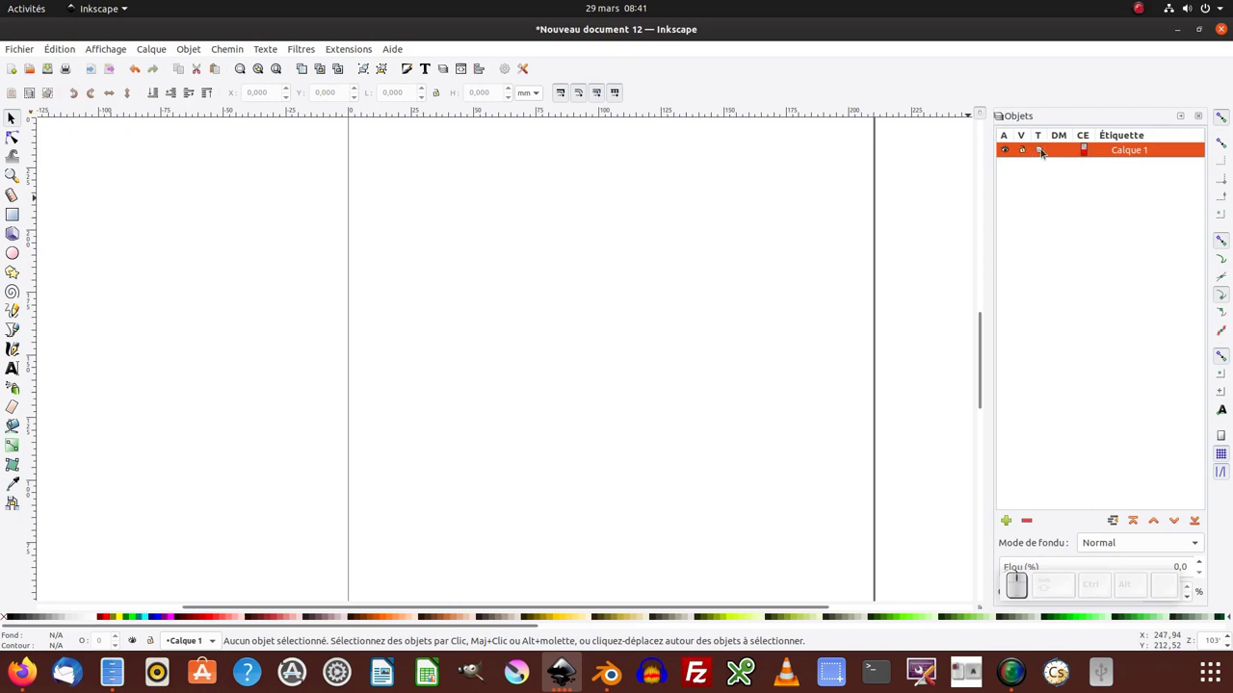
left_click(1049, 157)
left_click(1048, 156)
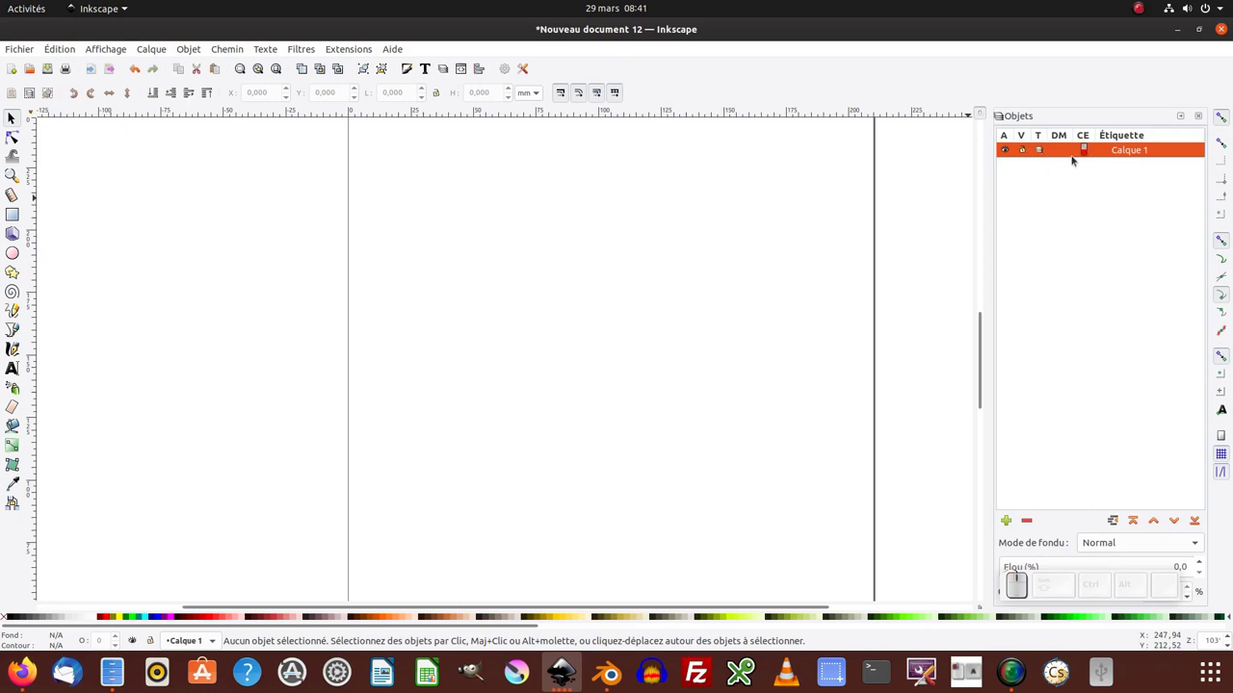
left_click(159, 53)
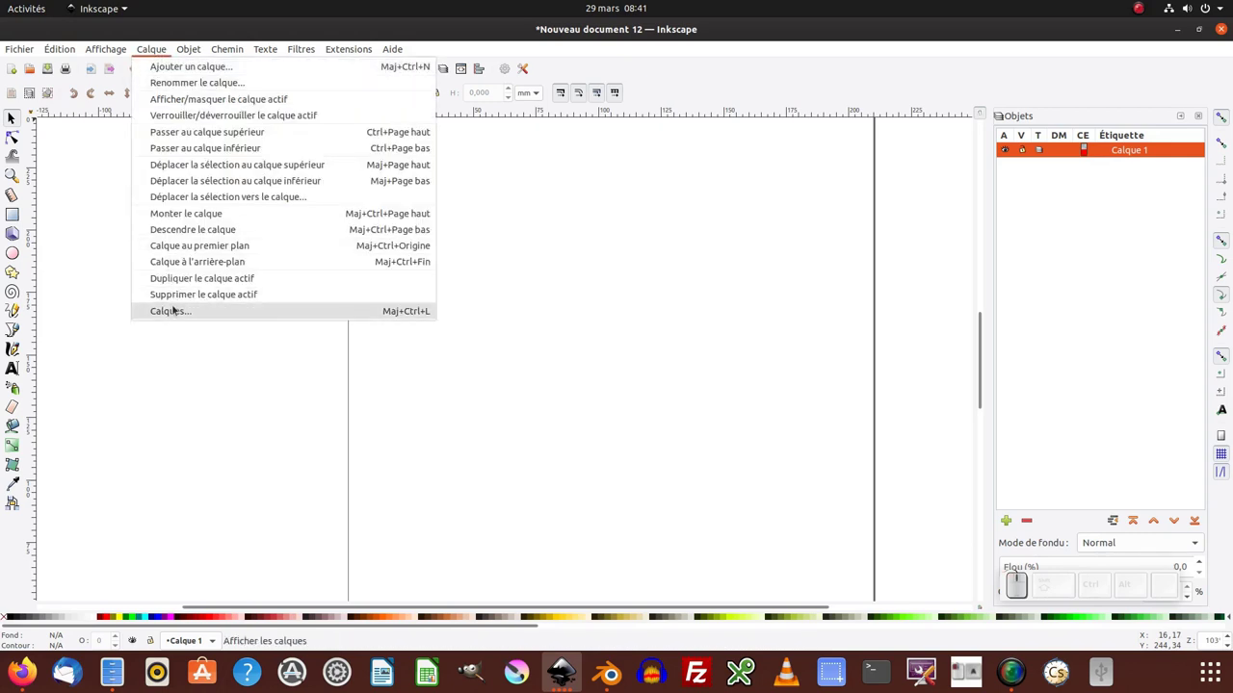
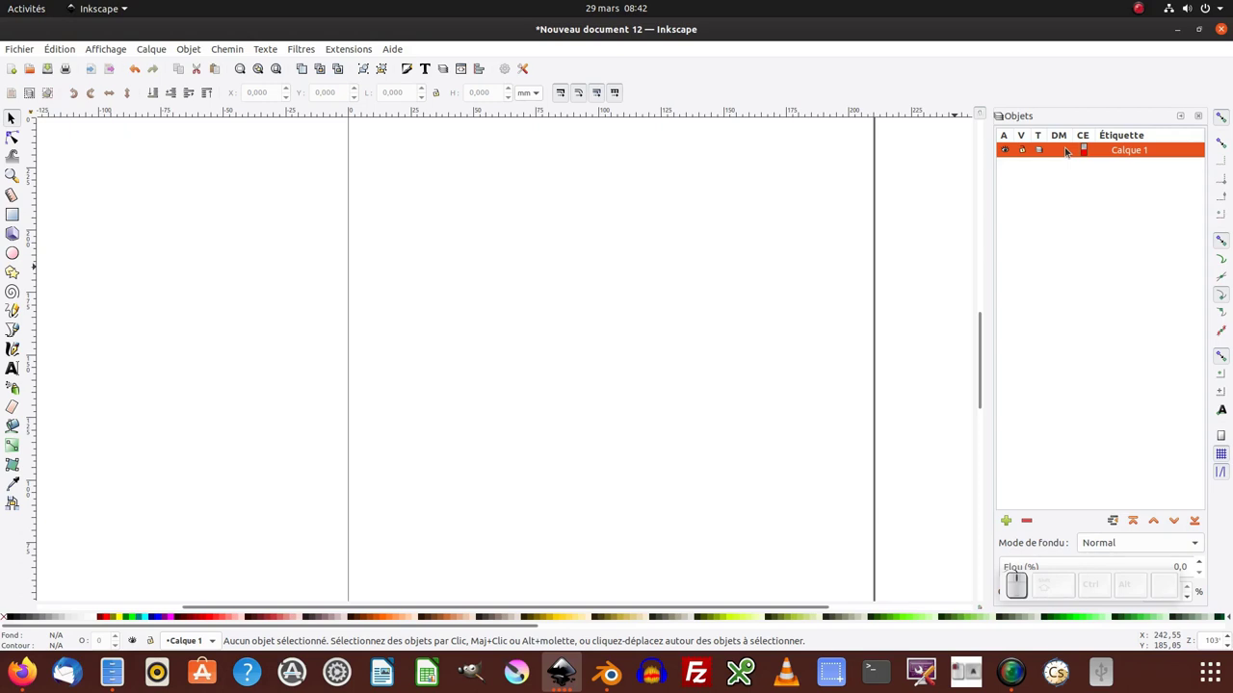
left_click(1104, 185)
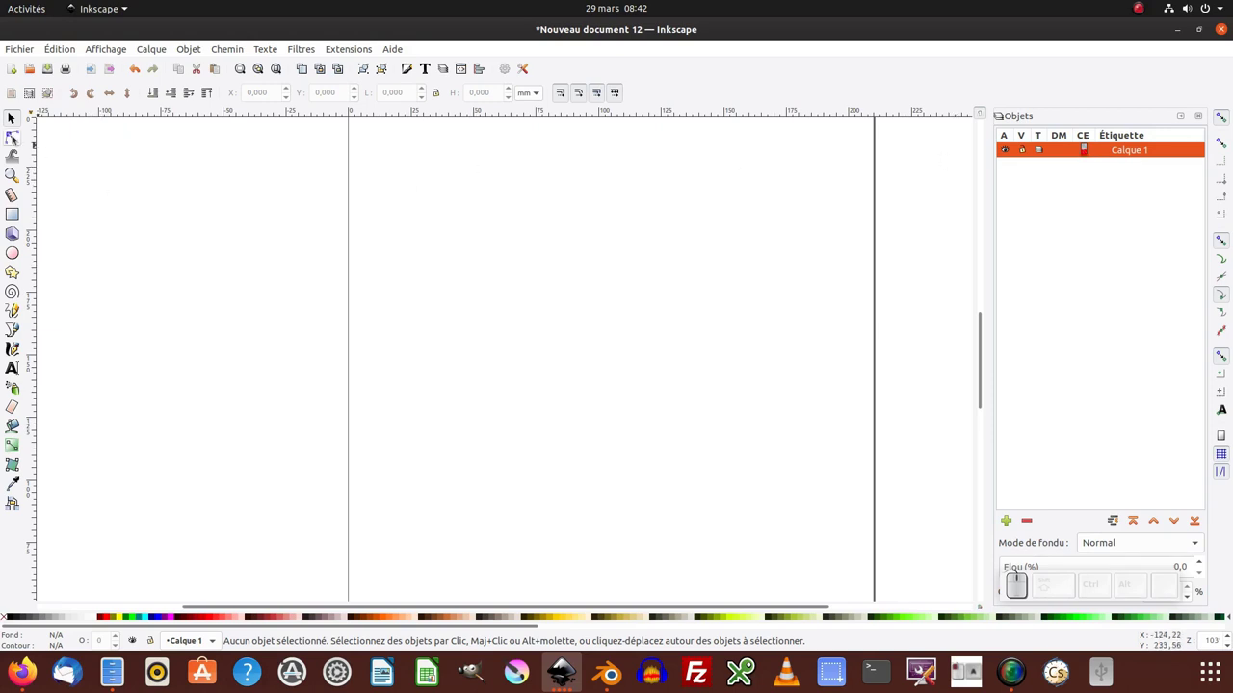
left_click(1099, 200)
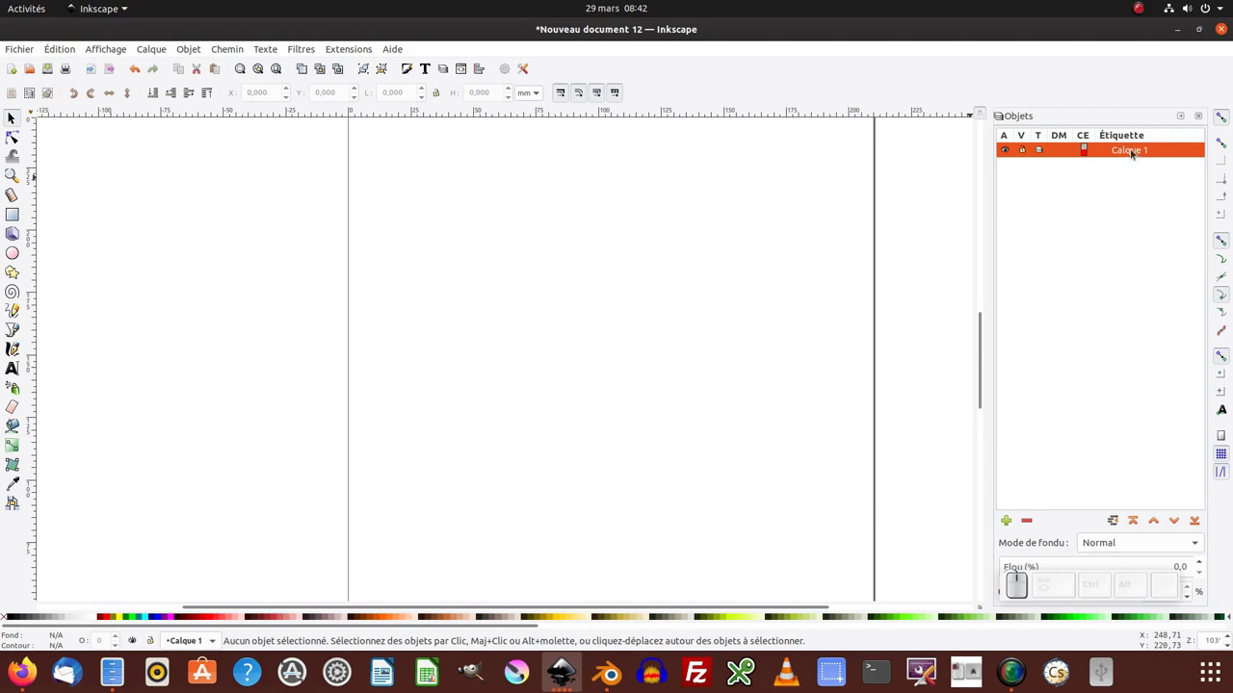
left_click(1141, 157)
left_click(1138, 193)
left_click(1039, 482)
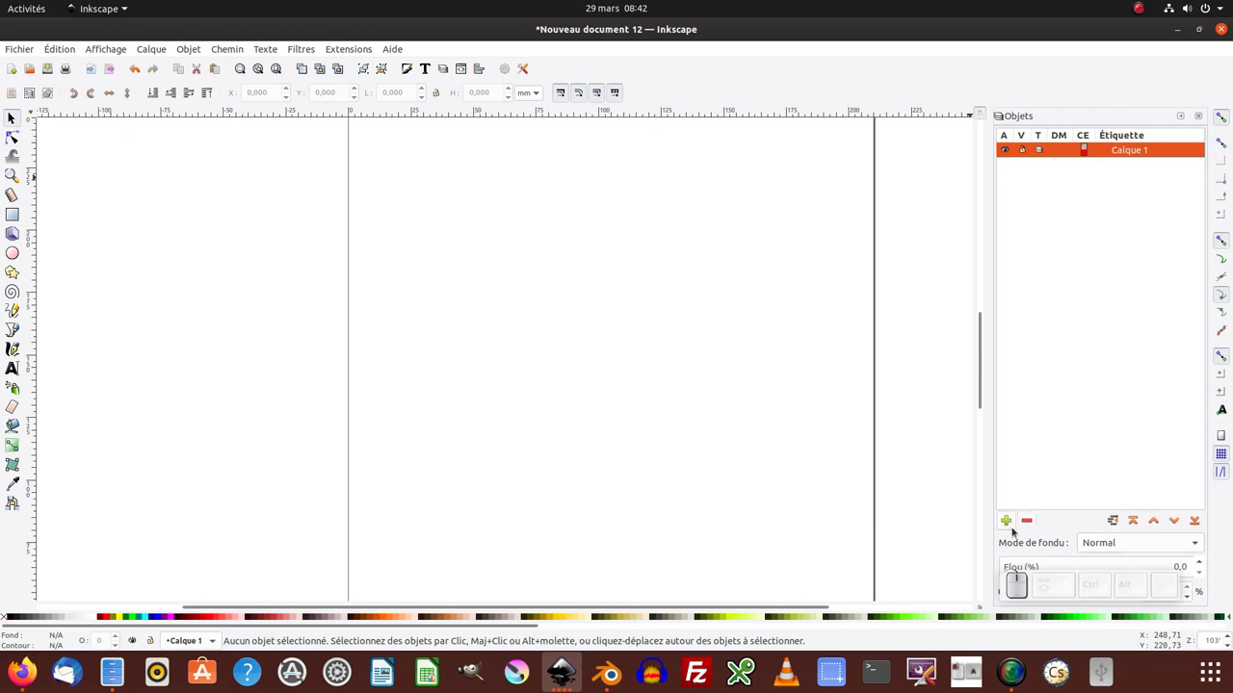
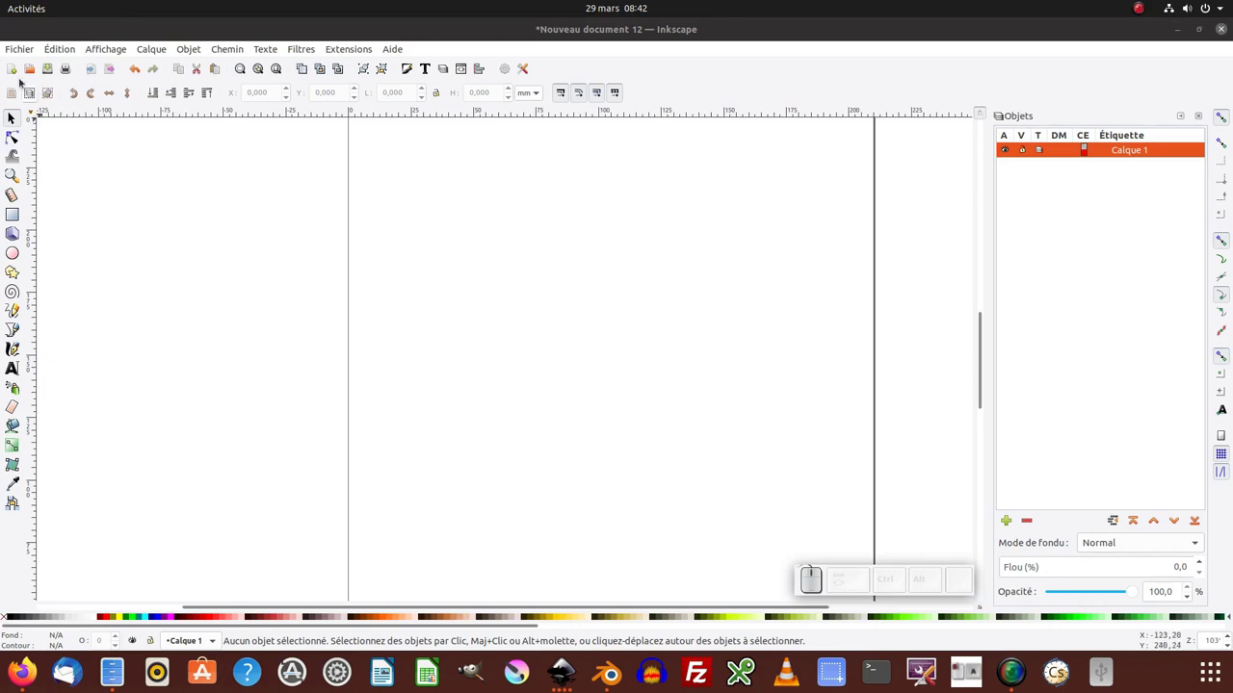
Step: Import the two portrait JPG files from Bureau onto Calque 1
left_click(24, 52)
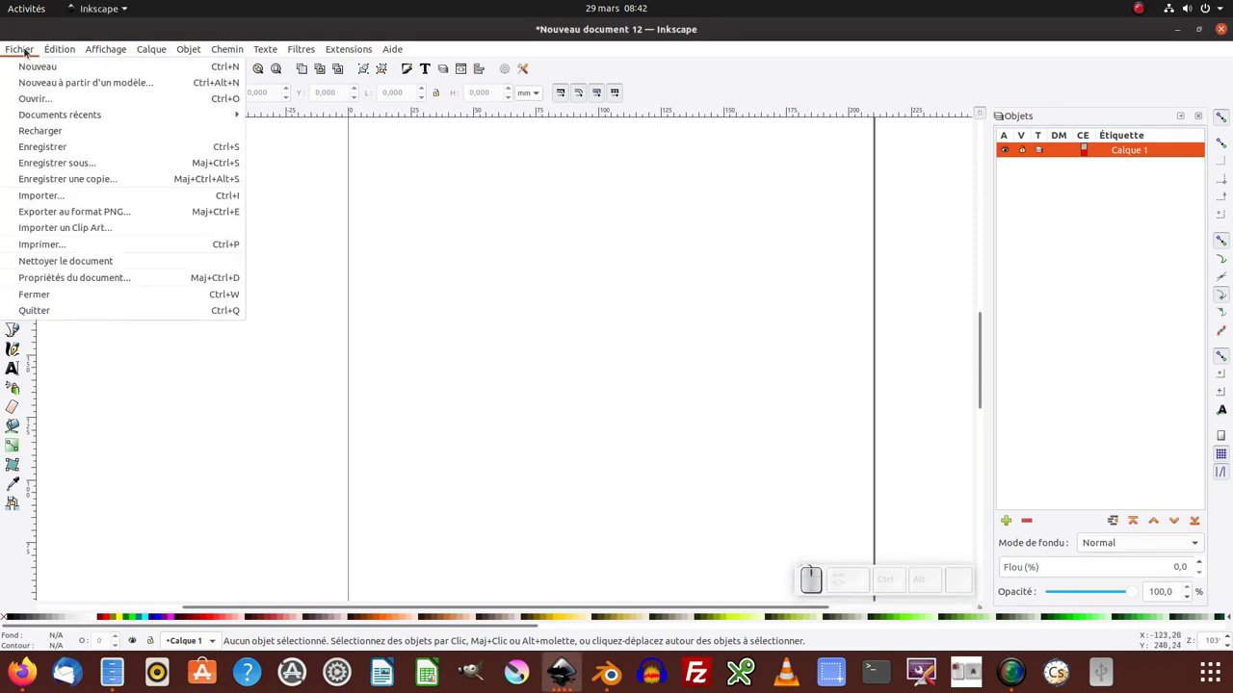
left_click(42, 200)
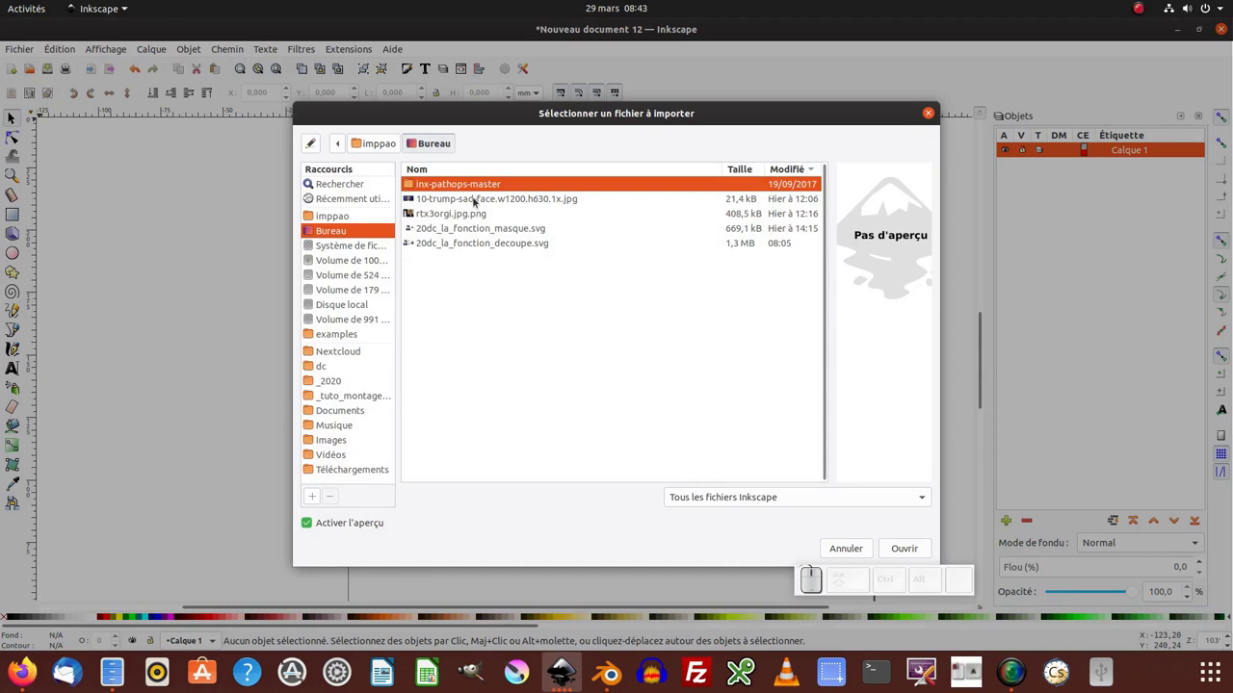
left_click(473, 200)
left_click(474, 216)
left_click(896, 548)
left_click(734, 432)
left_click(745, 432)
left_click(765, 385)
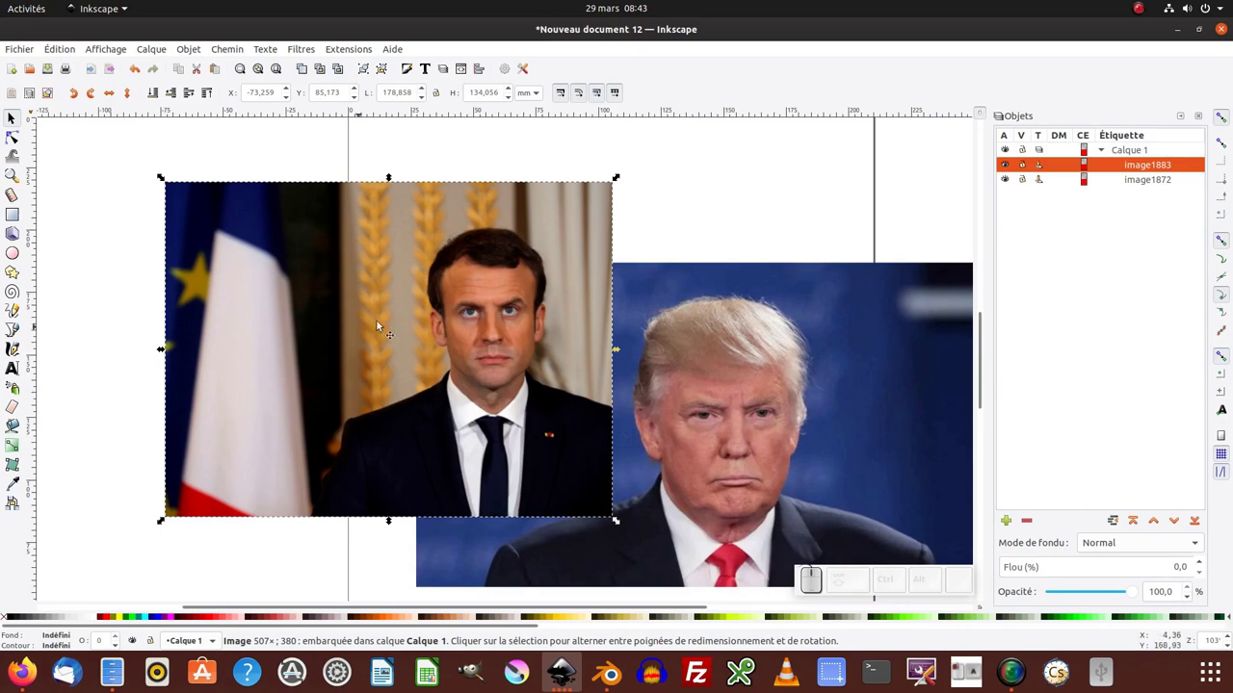
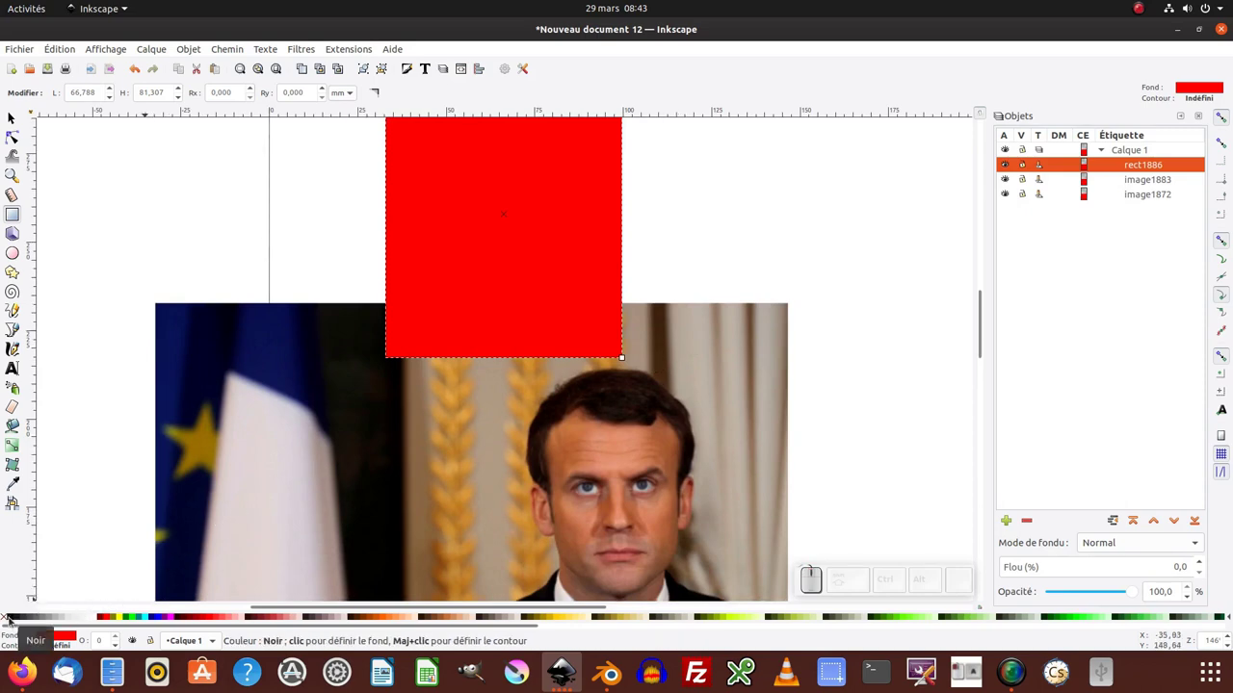
Step: Fill the rectangle rect1886 with black from the palette
left_click(19, 627)
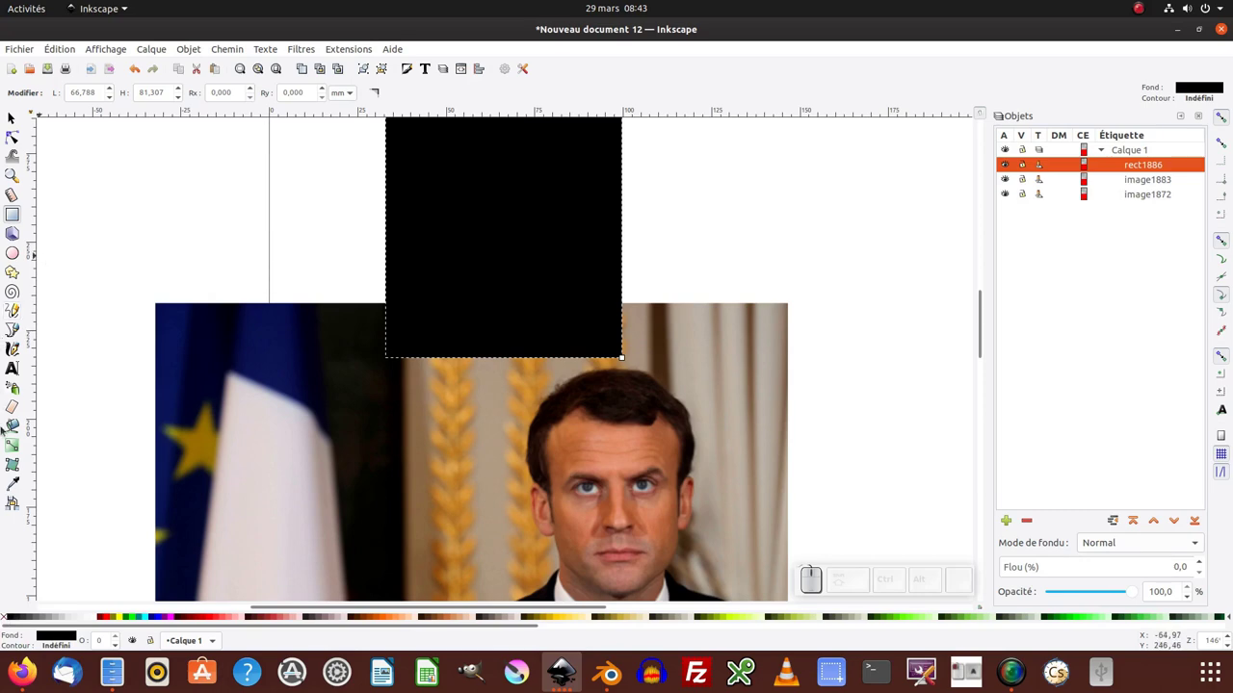
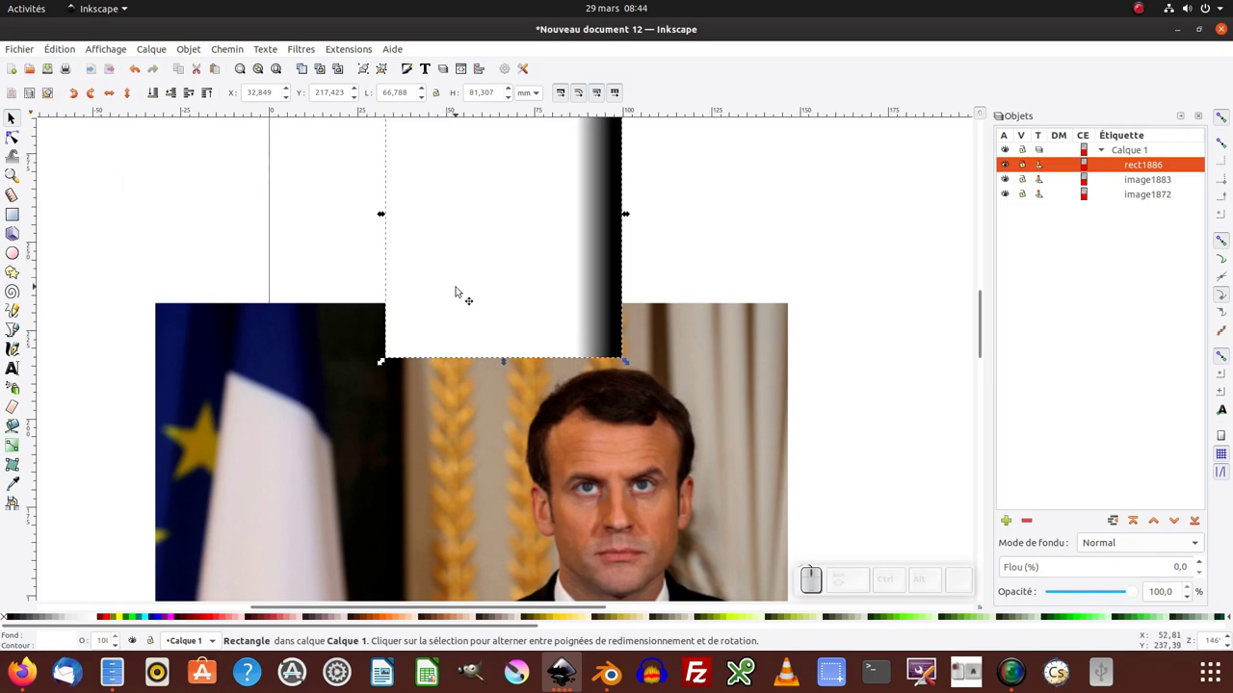
Step: Clone the gradient rectangle (use1896) and place it over the flag portrait's face
key("KP_Subtract")
left_click(492, 328)
middle_click(447, 359)
left_click(483, 366)
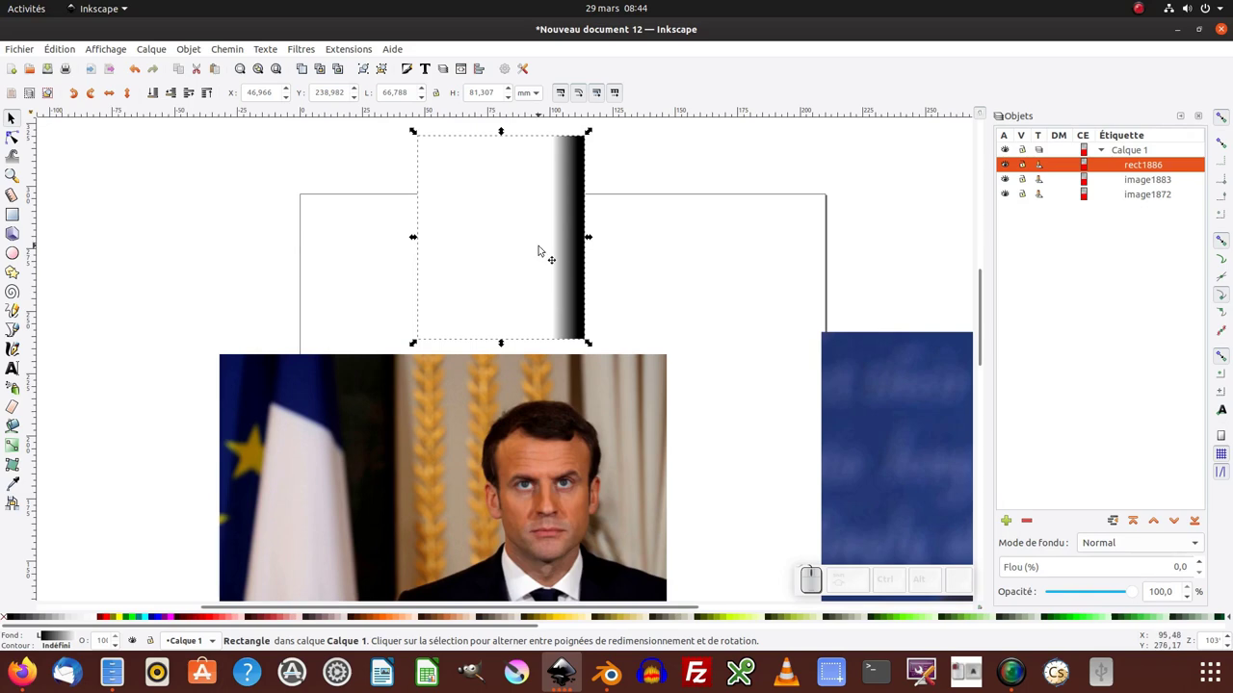
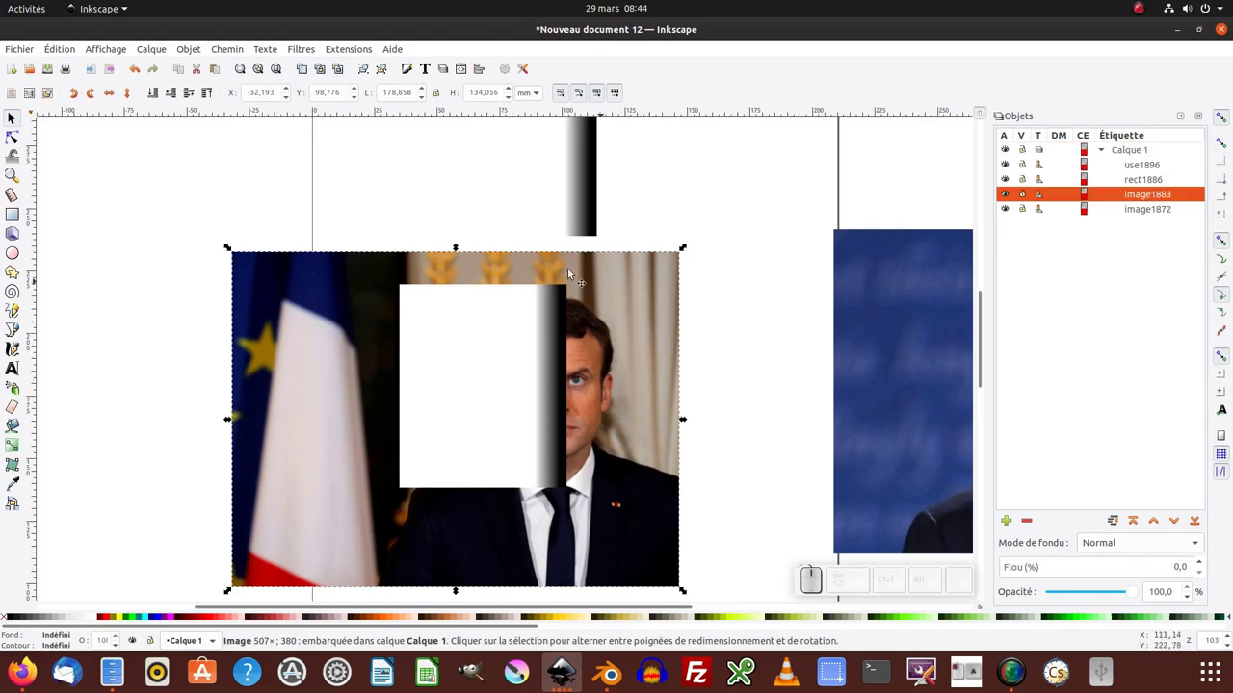
left_click(692, 276)
left_click(650, 305)
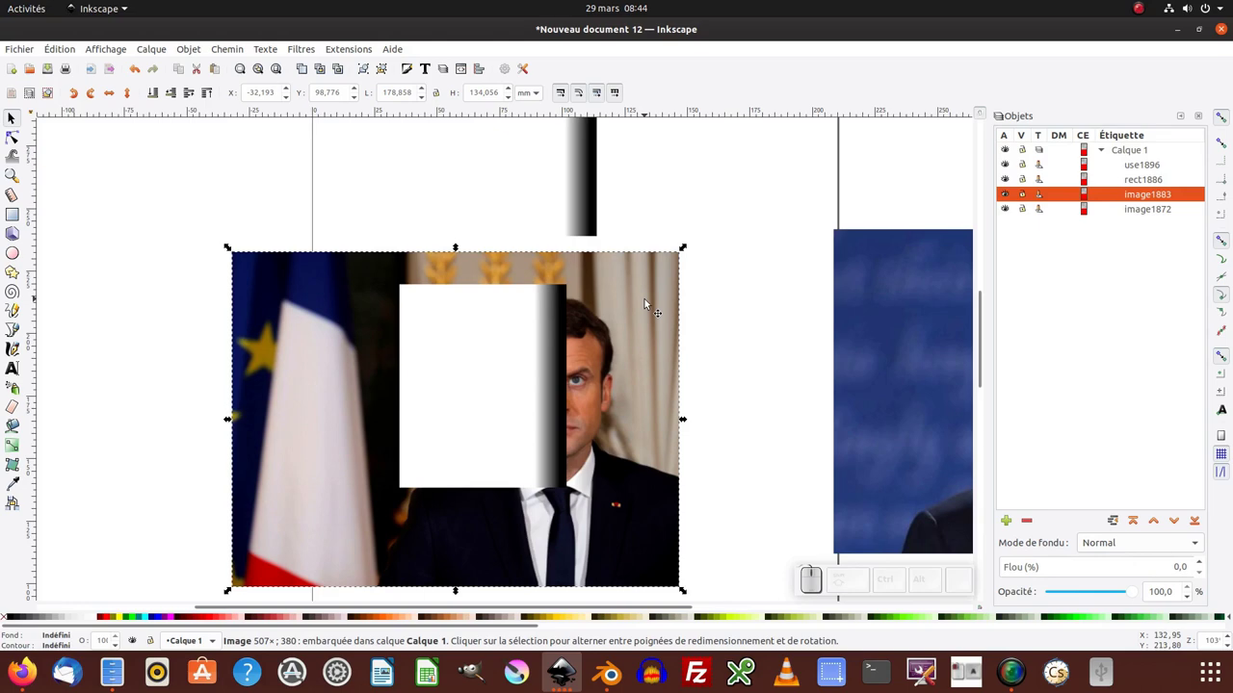
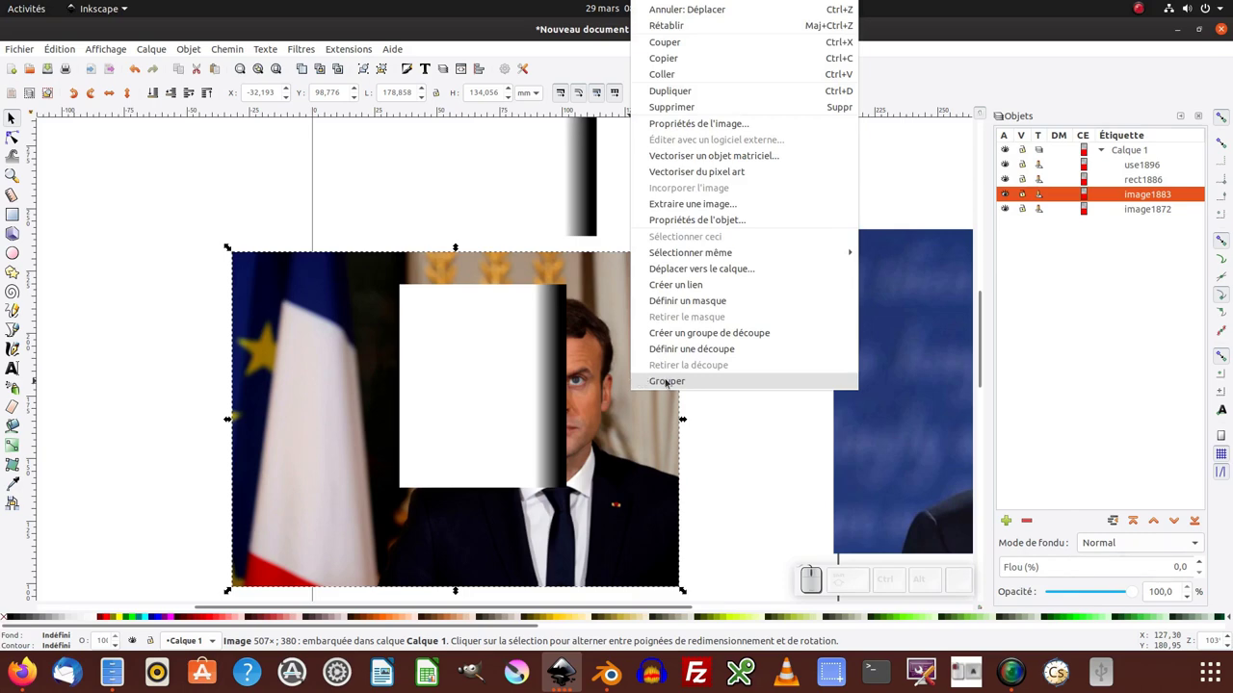
Step: Group the flag portrait as g1899 and select it together with the clone use1896
left_click(675, 387)
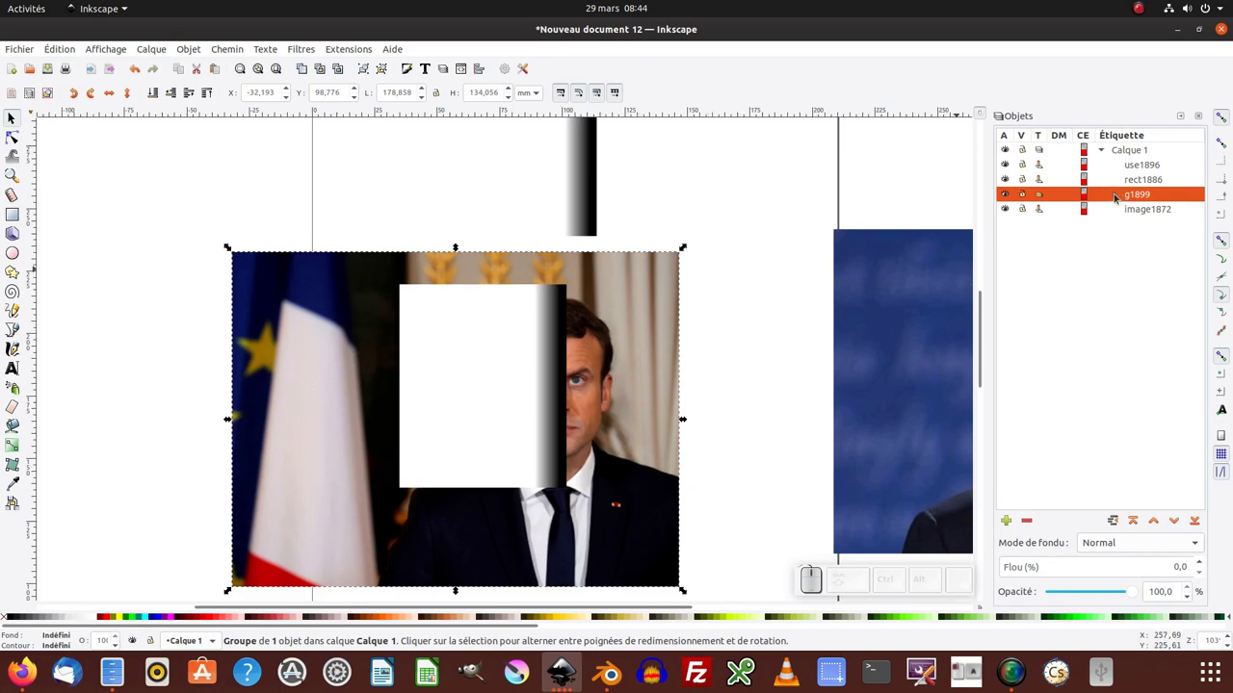
left_click(1113, 197)
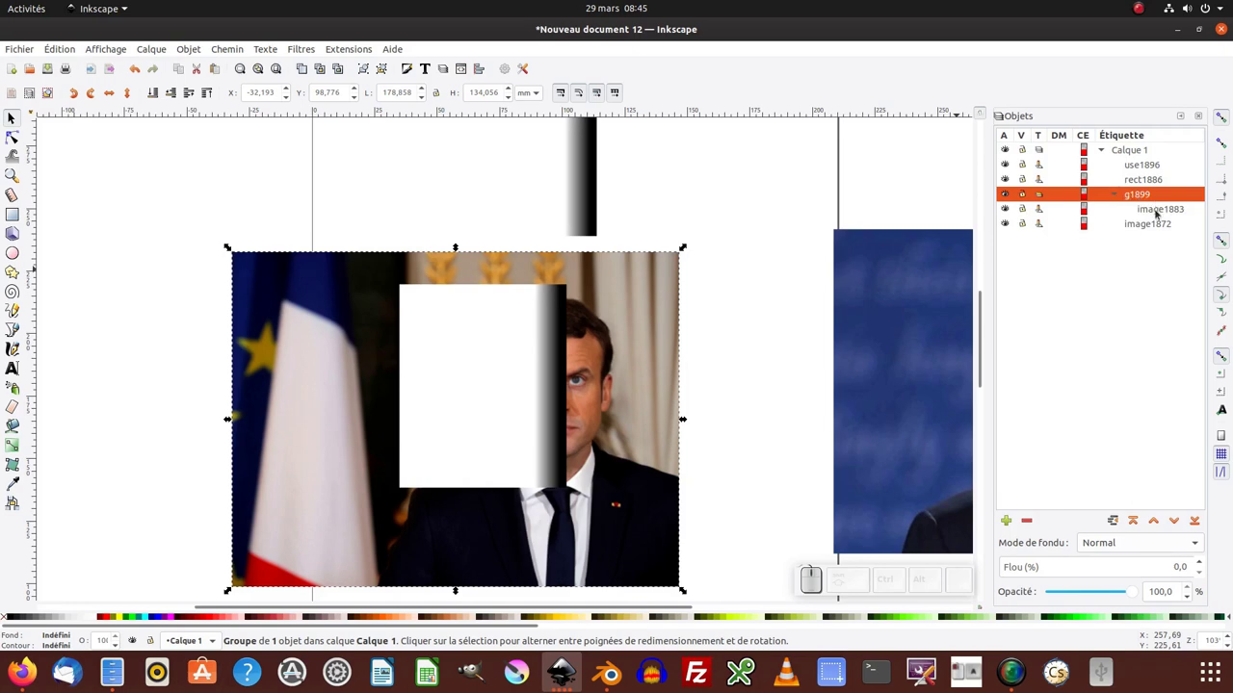
left_click(1151, 210)
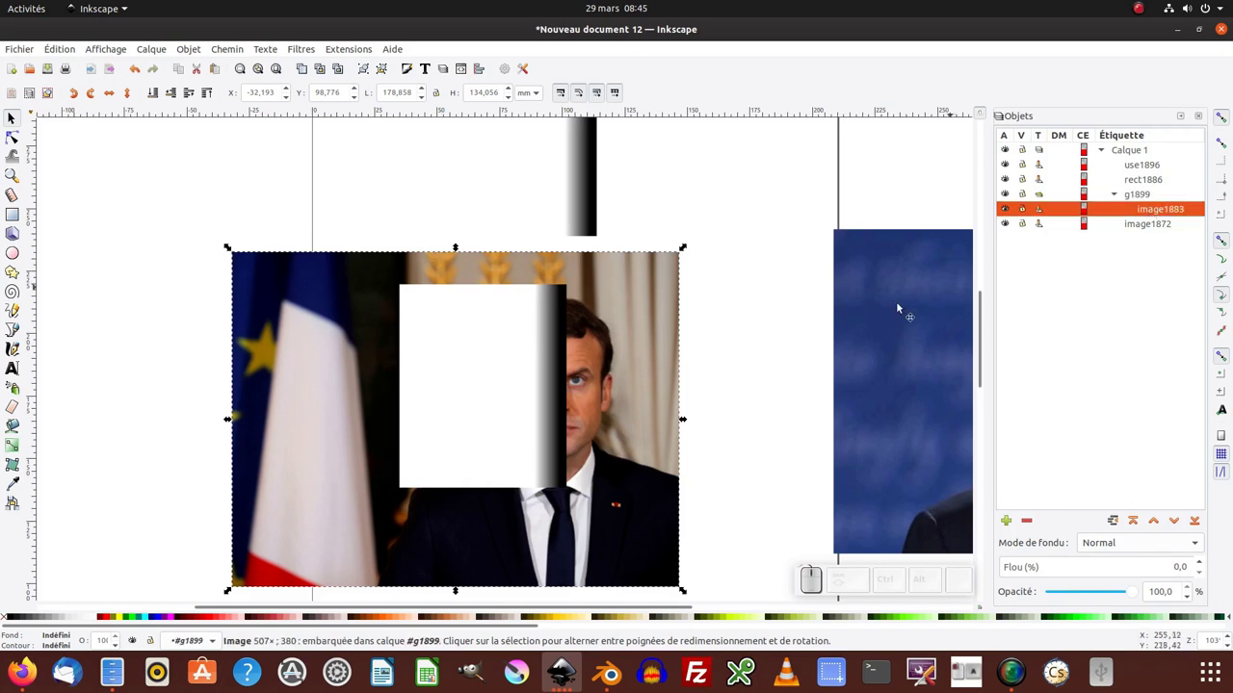
left_click(504, 335)
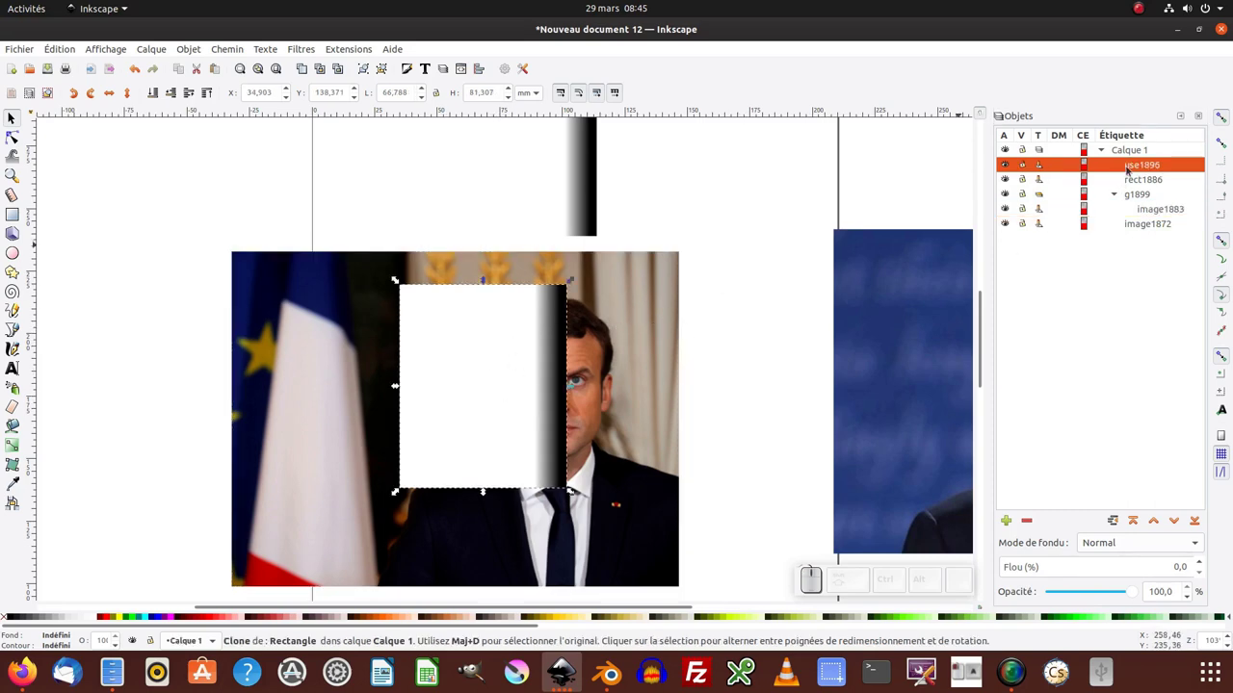
left_click(598, 349)
Step: Select exactly use1896 and group g1899 in the Objects panel
right_click(489, 349)
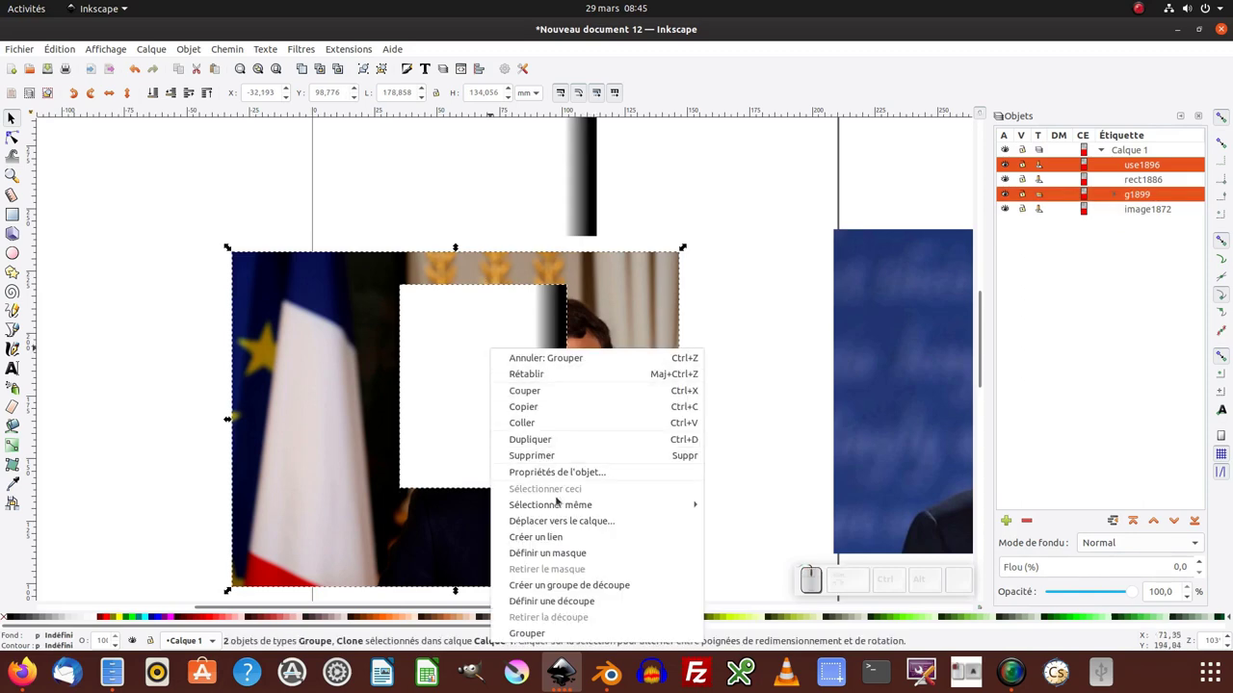
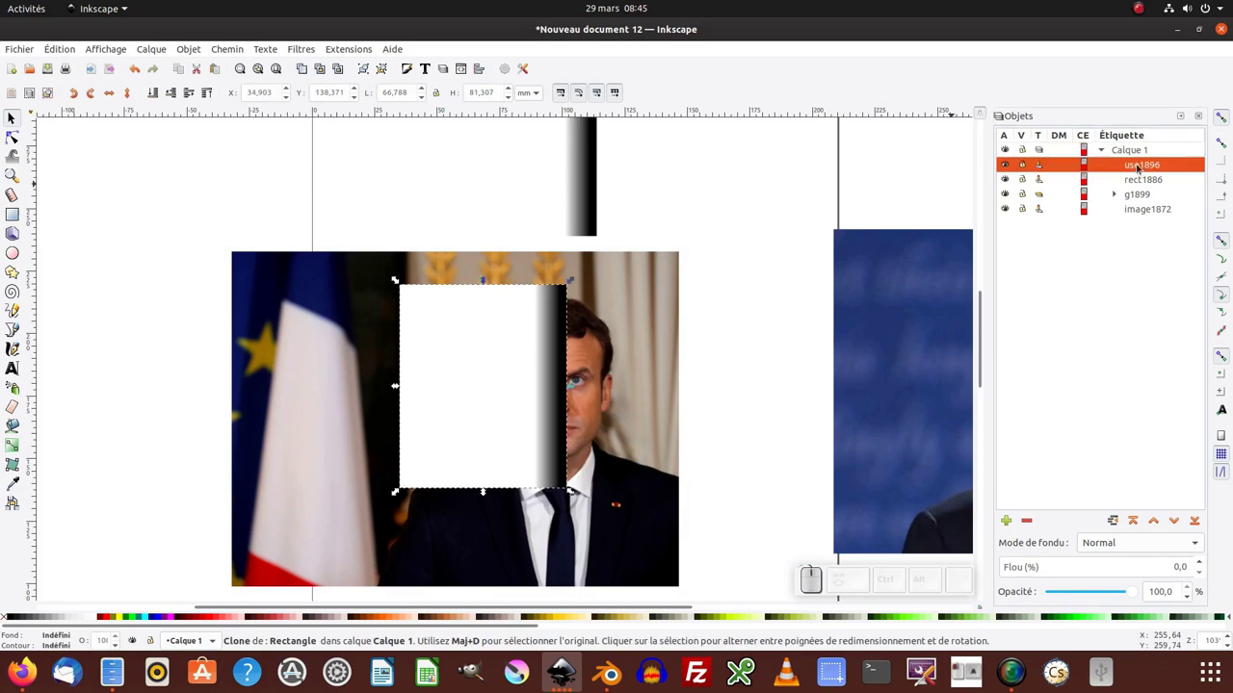
left_click(1137, 195)
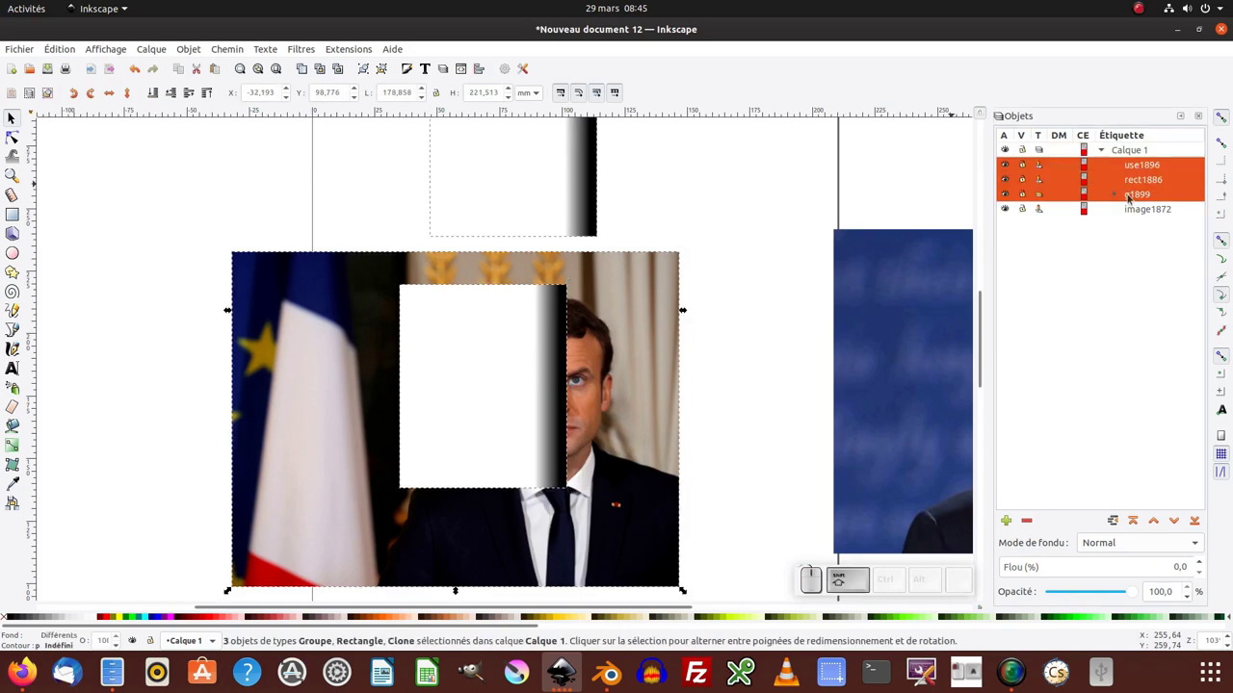
left_click(1147, 159)
left_click(1136, 165)
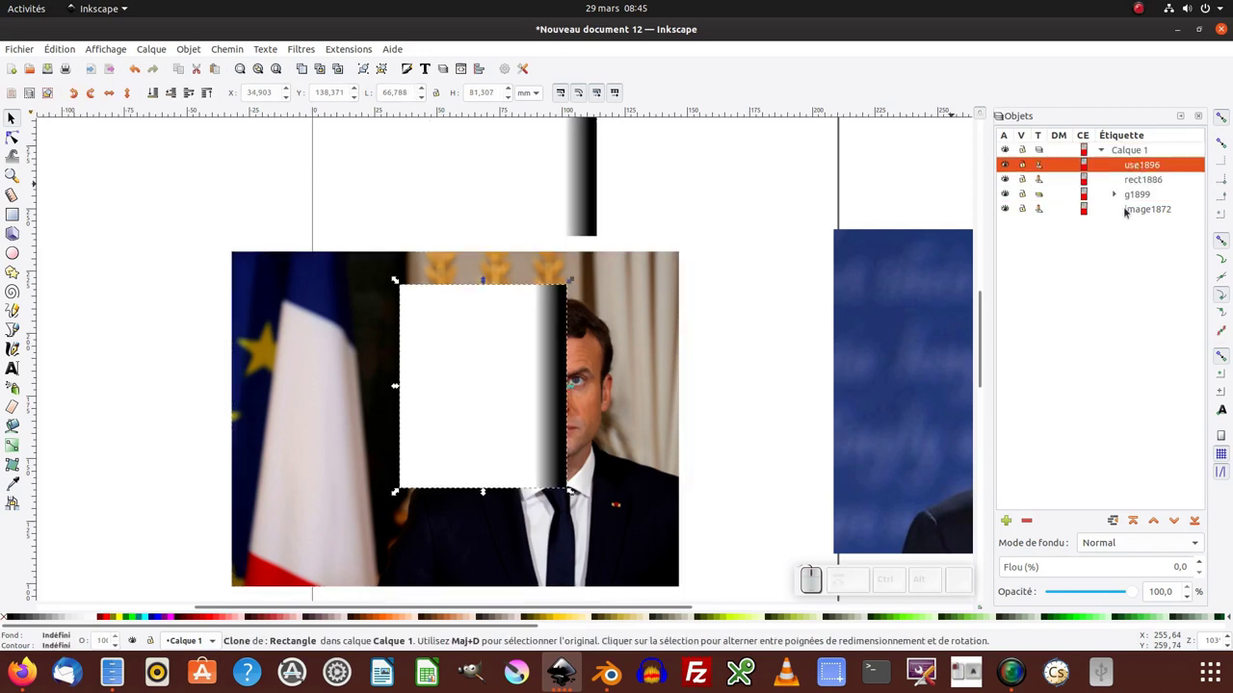
left_click(1147, 203)
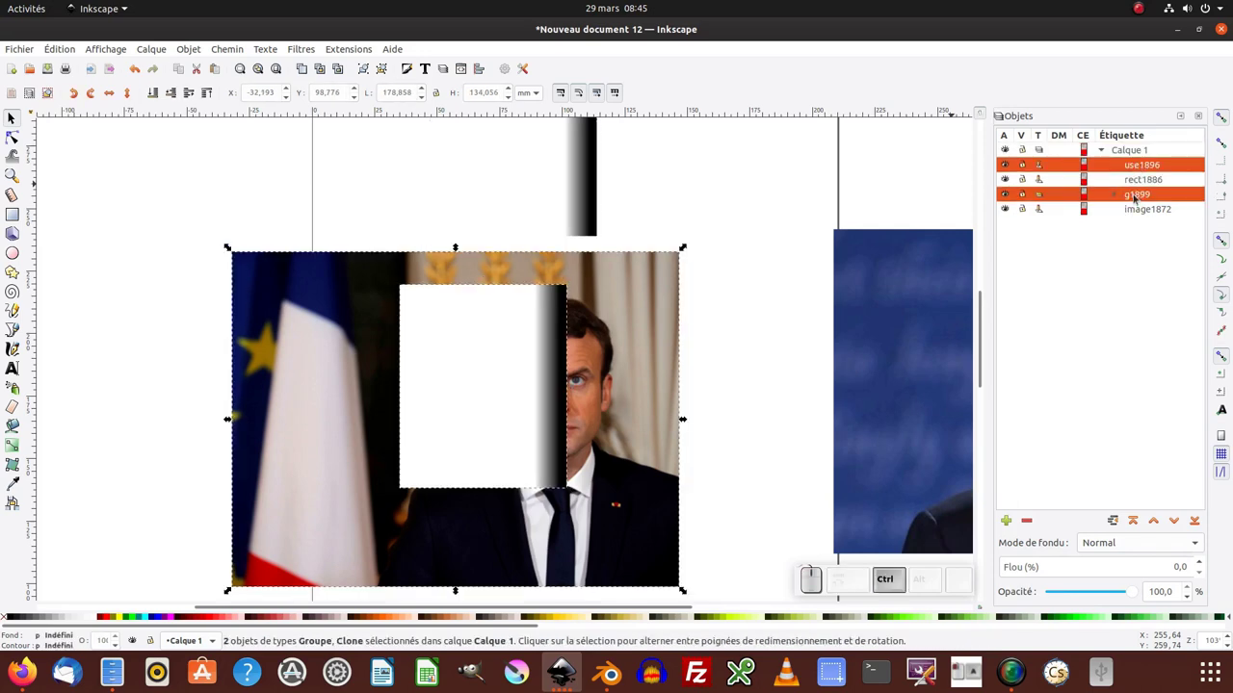
left_click(1122, 202)
left_click(1143, 166)
left_click(1140, 195)
Step: Set the gradient clone as the mask of g1899 so the face fades out to the right
right_click(1140, 196)
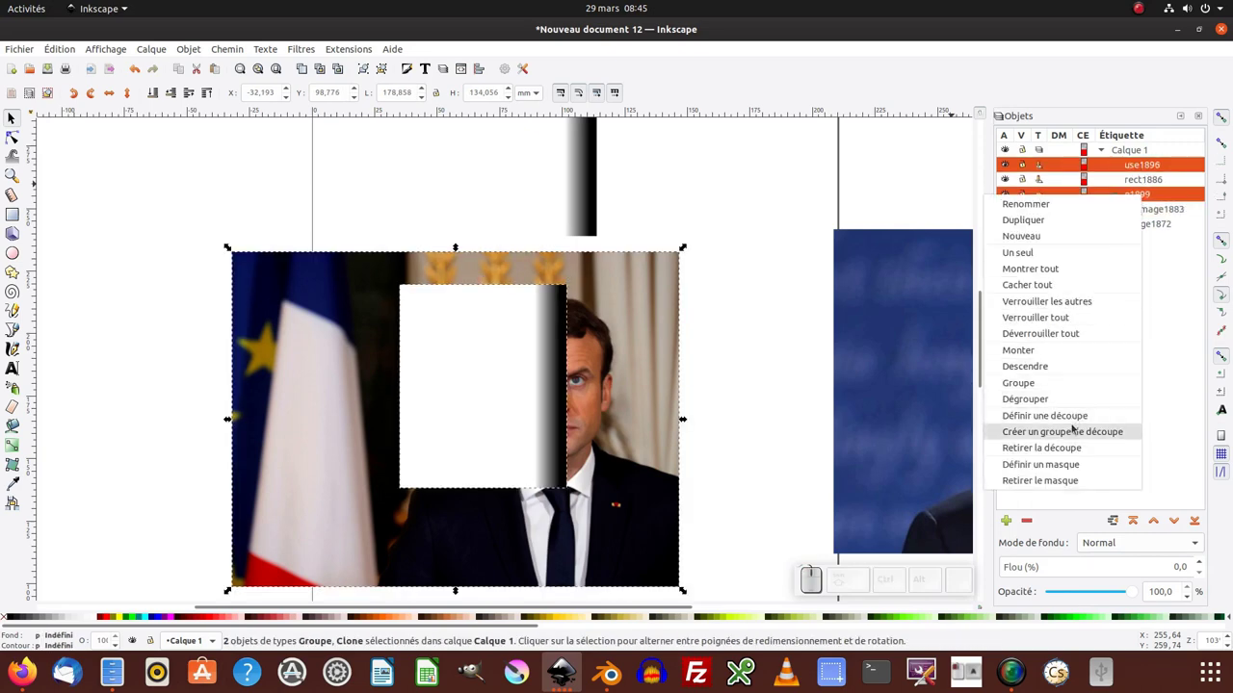
left_click(1063, 463)
left_click(744, 393)
left_click(745, 392)
left_click(526, 212)
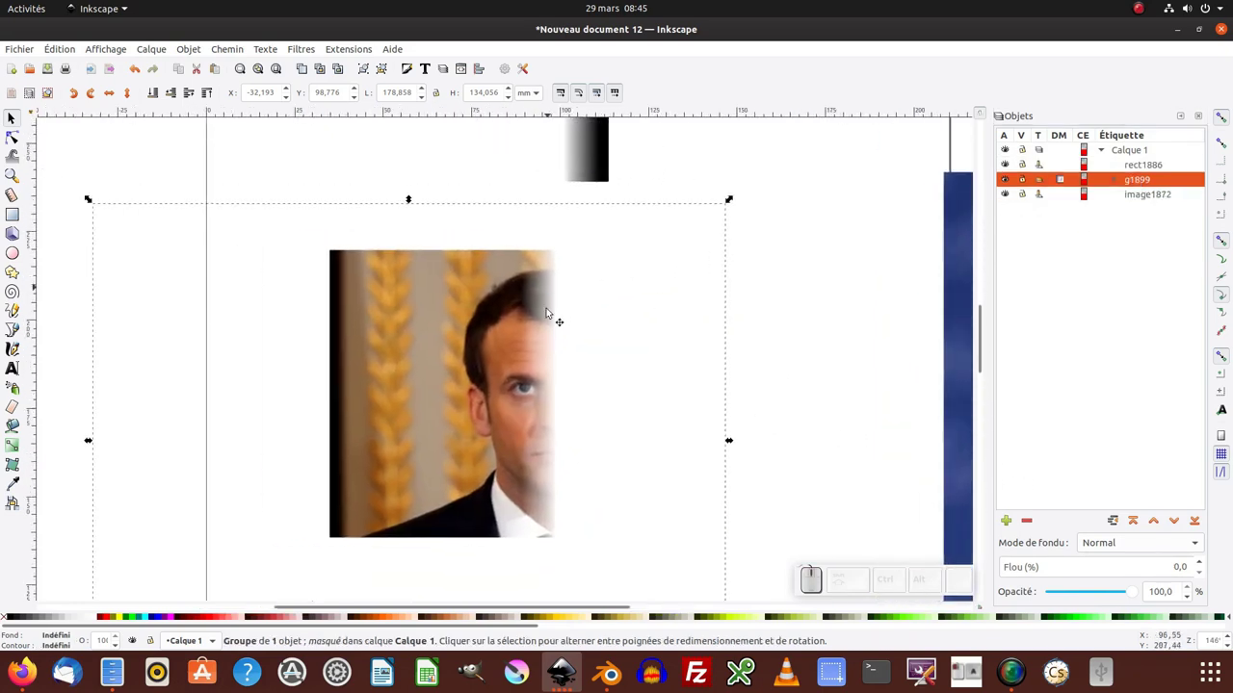
Step: Move image1872 beneath the masked face so the two faces line up
key("-")
left_click(576, 391)
left_click(777, 375)
left_click_drag(876, 340, 487, 240)
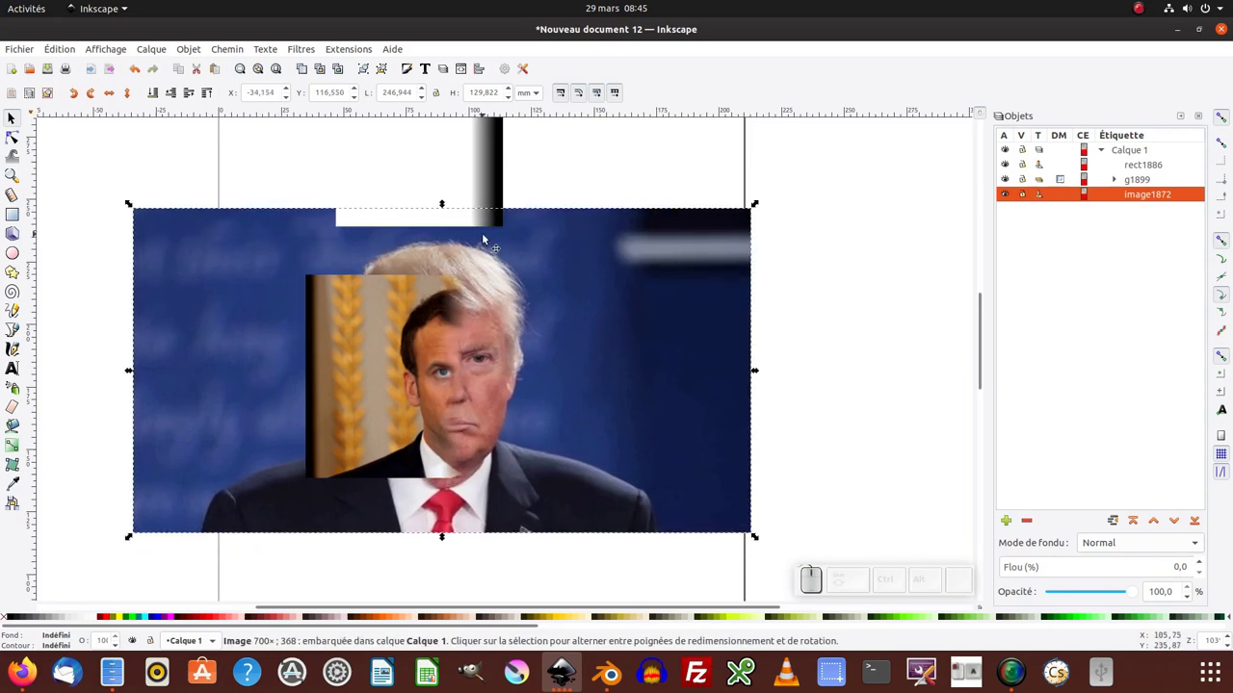
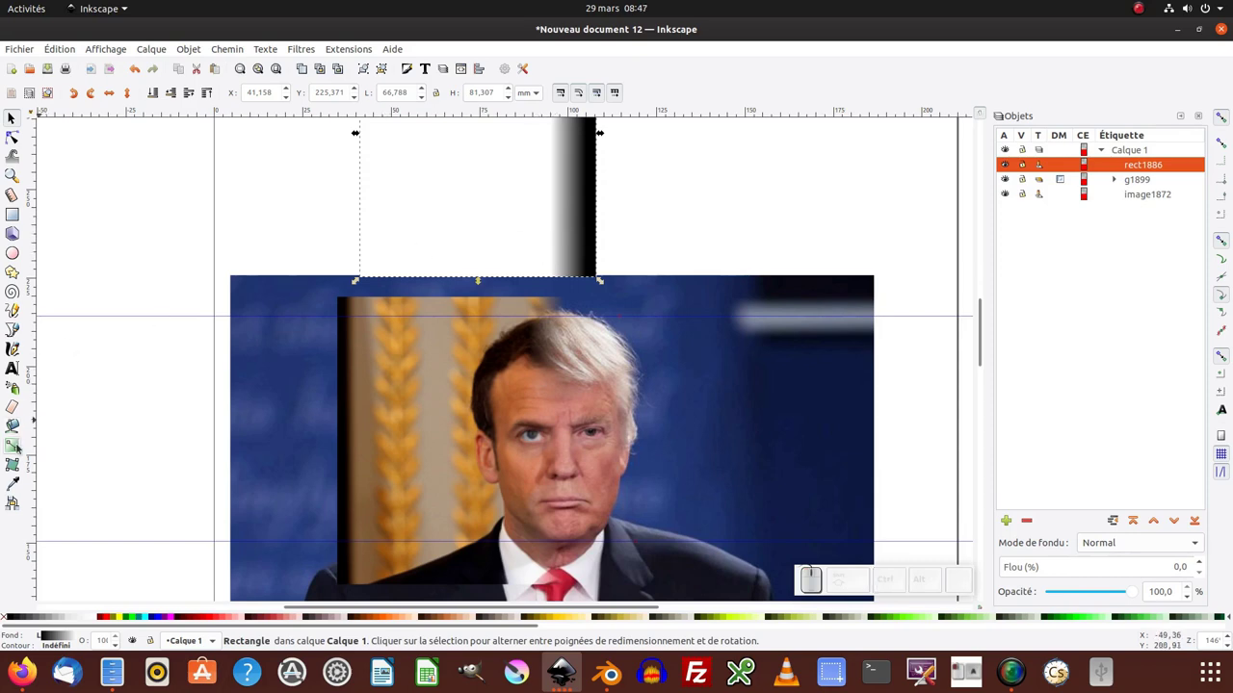
Step: Select rect1886 to edit its white-to-black gradient endpoints
left_click(14, 447)
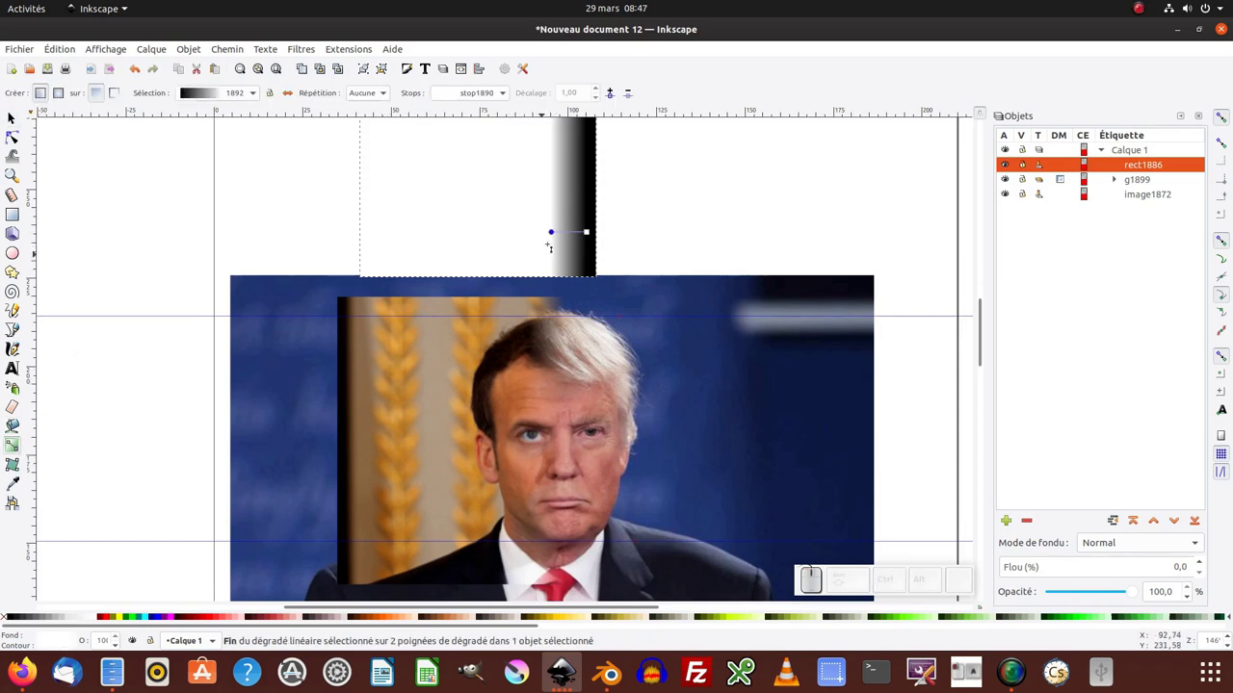
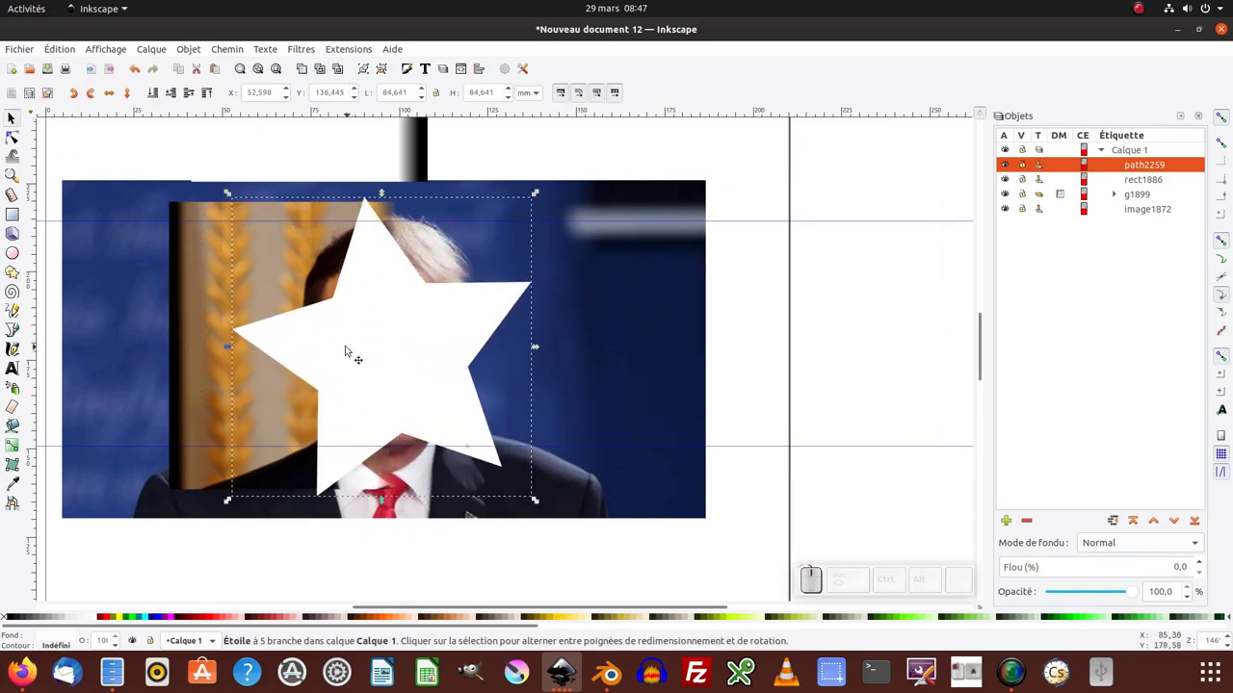
Step: Select image1872 and add the masked group g1899 to the selection
key("KP_Subtract")
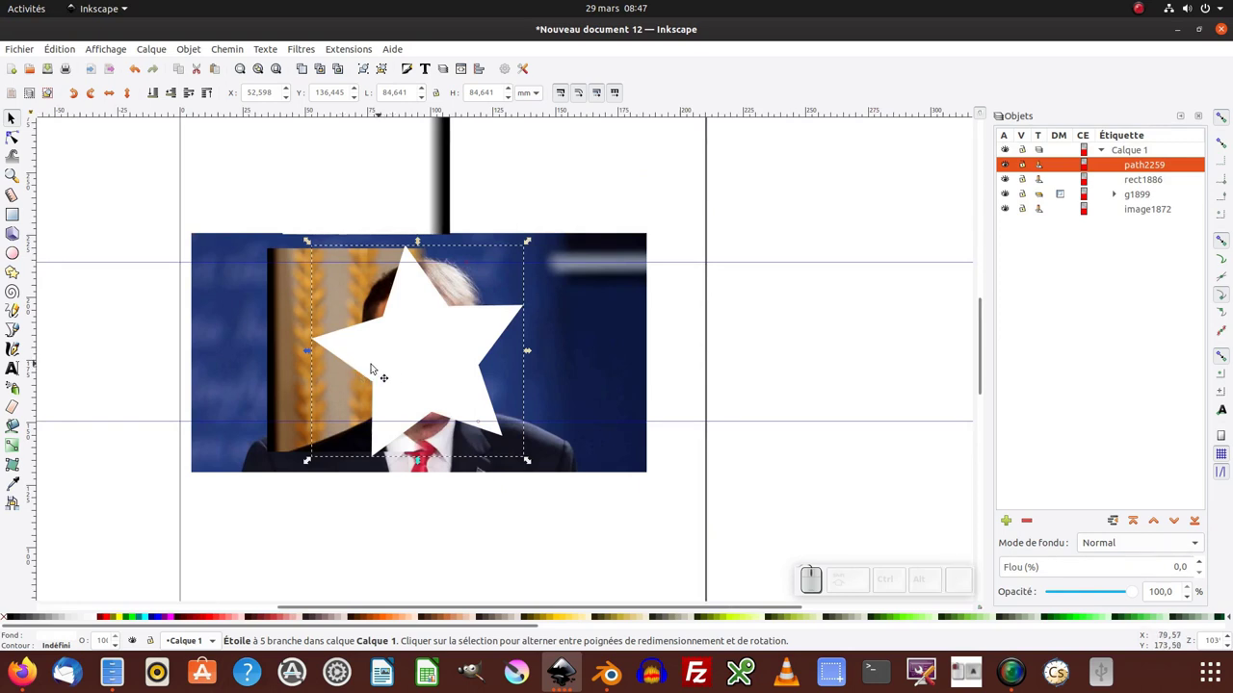
middle_click(433, 449)
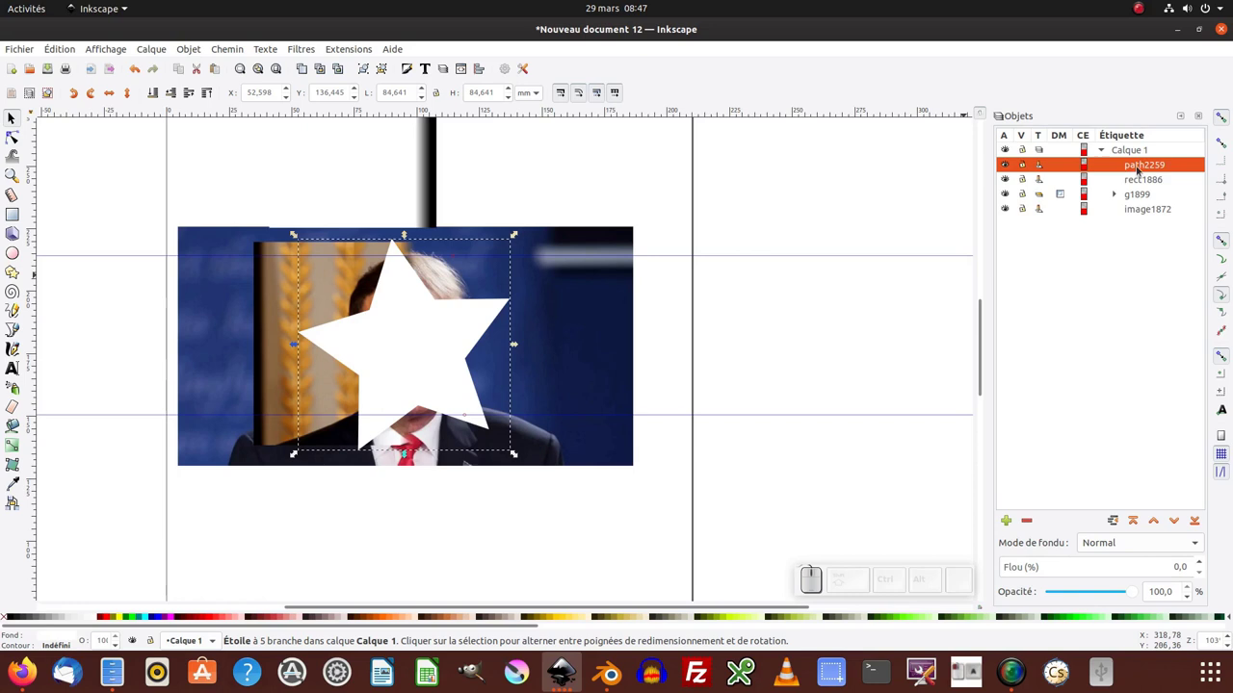
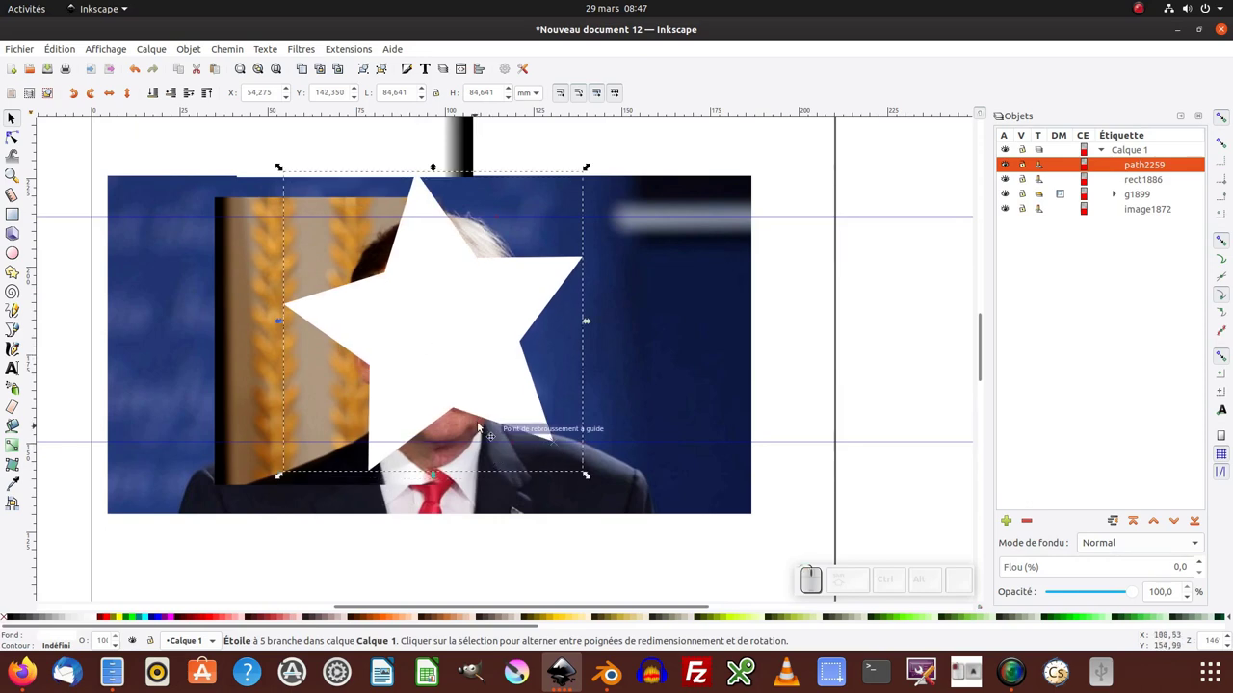
left_click(1219, 118)
left_click(650, 334)
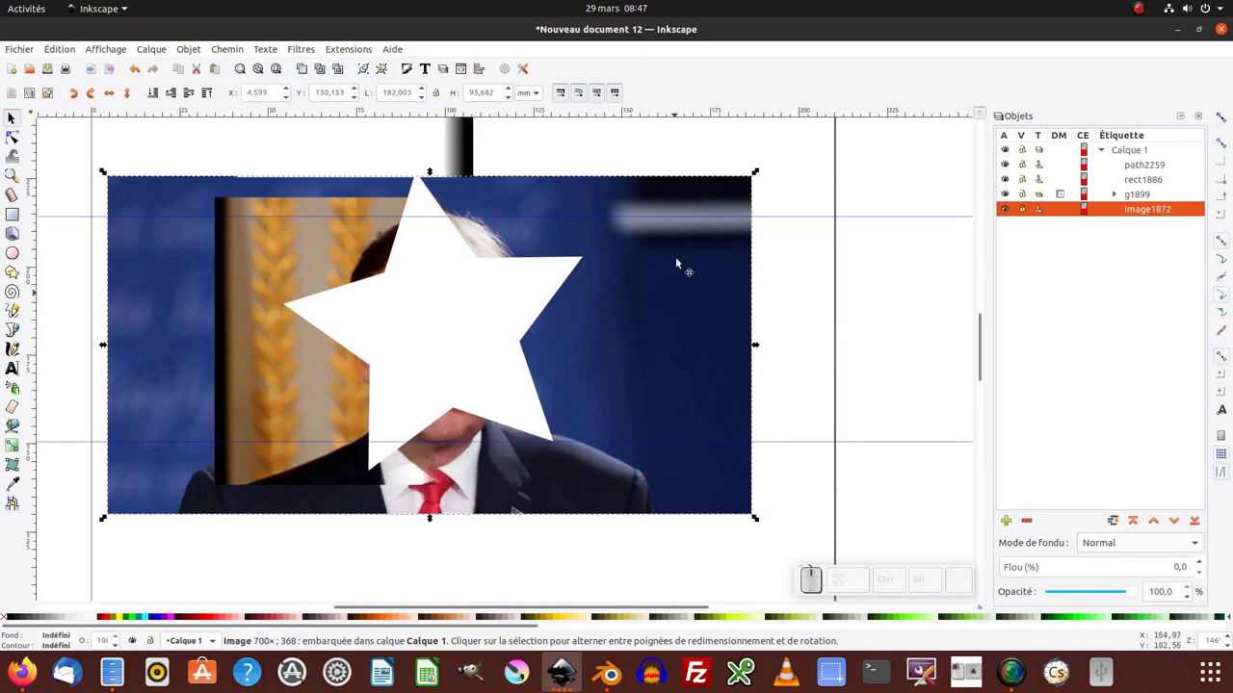
left_click(301, 252)
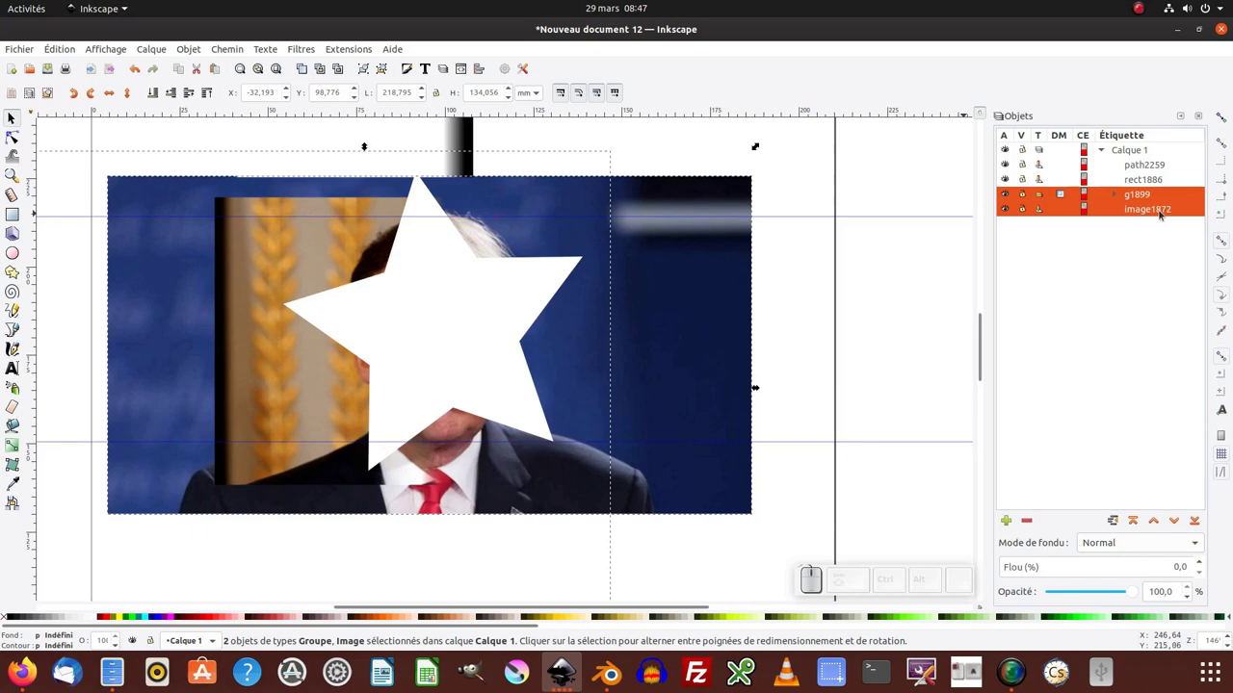
Step: Group the Trump and Macron photos into one object, undoing an accidental nudge
right_click(1158, 213)
left_click(1069, 404)
left_click_drag(619, 363, 742, 350)
key("ctrl+z")
Step: Add the white star to the selection and set it as a mask over the photo group
left_click(418, 303)
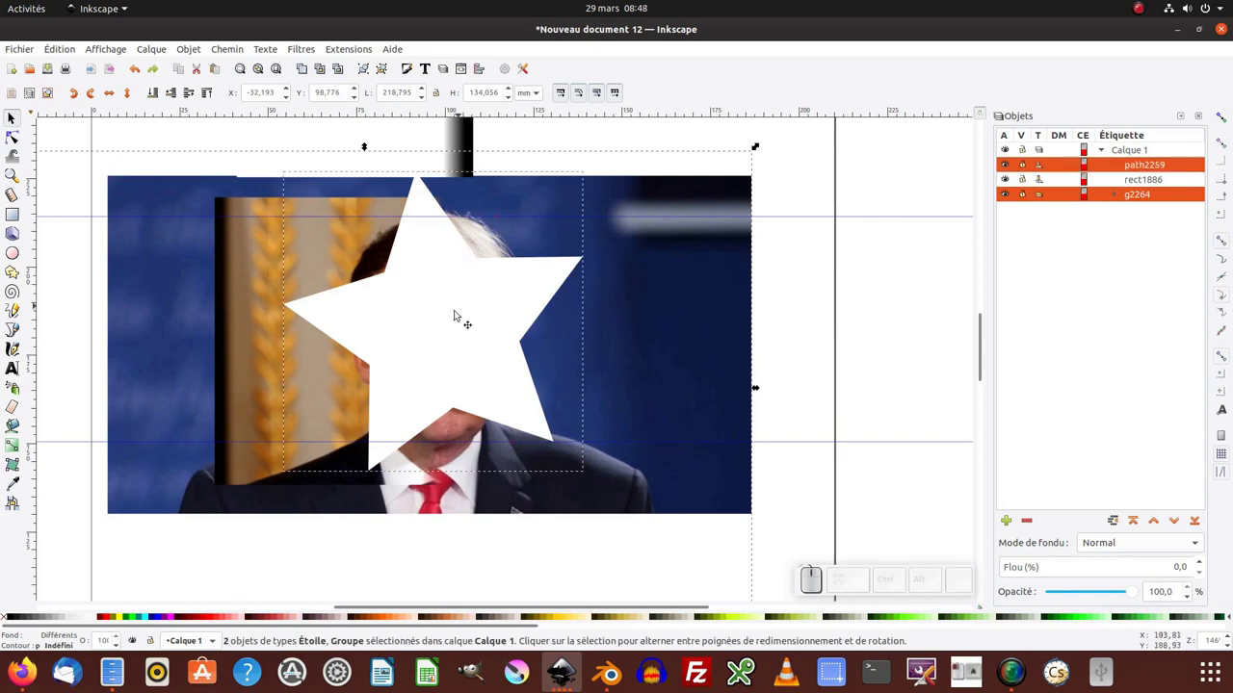
right_click(456, 317)
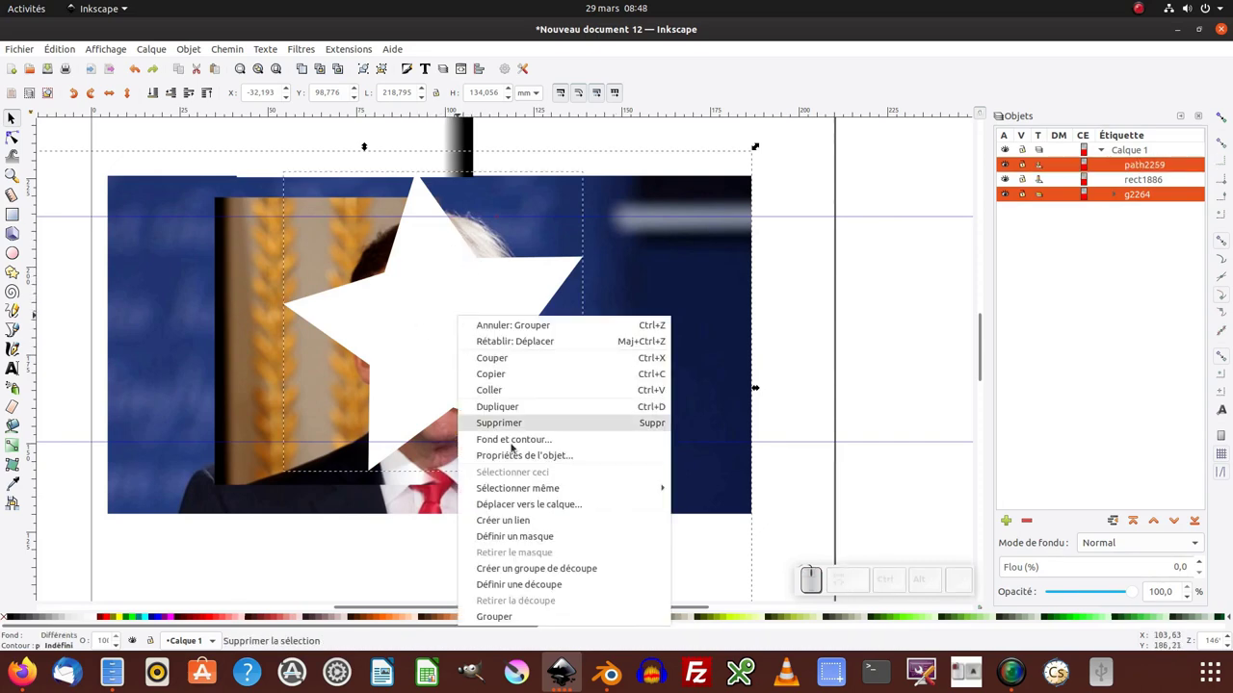
left_click(532, 535)
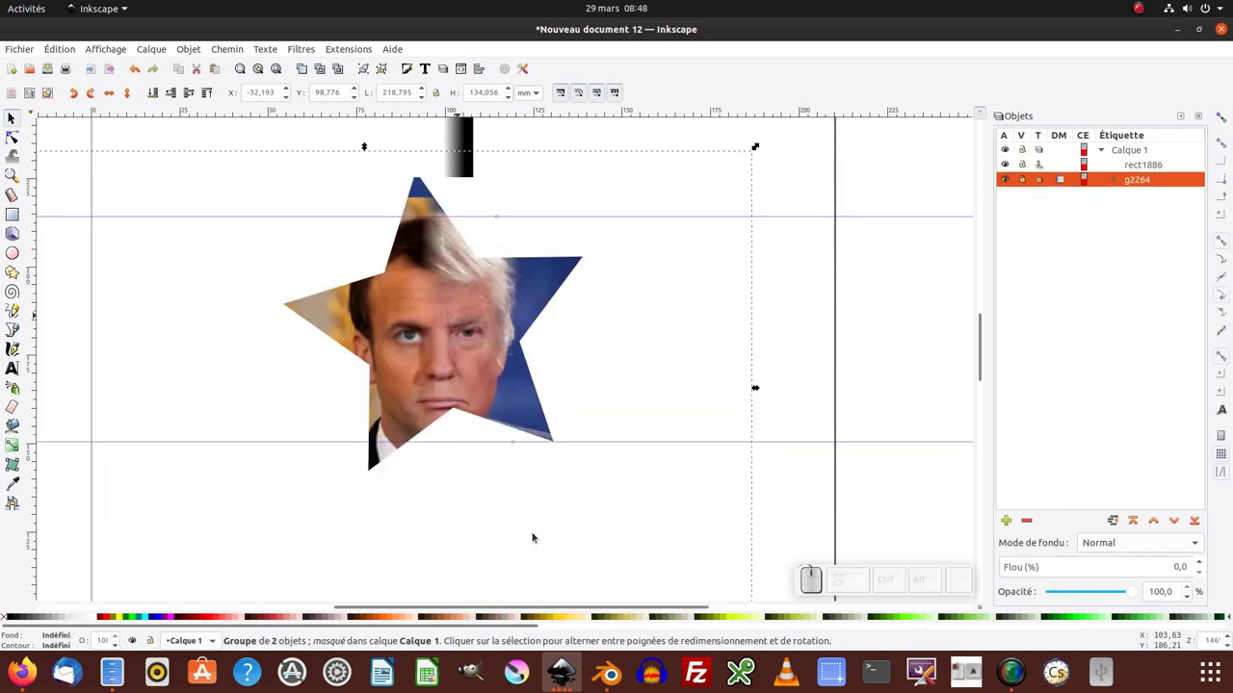
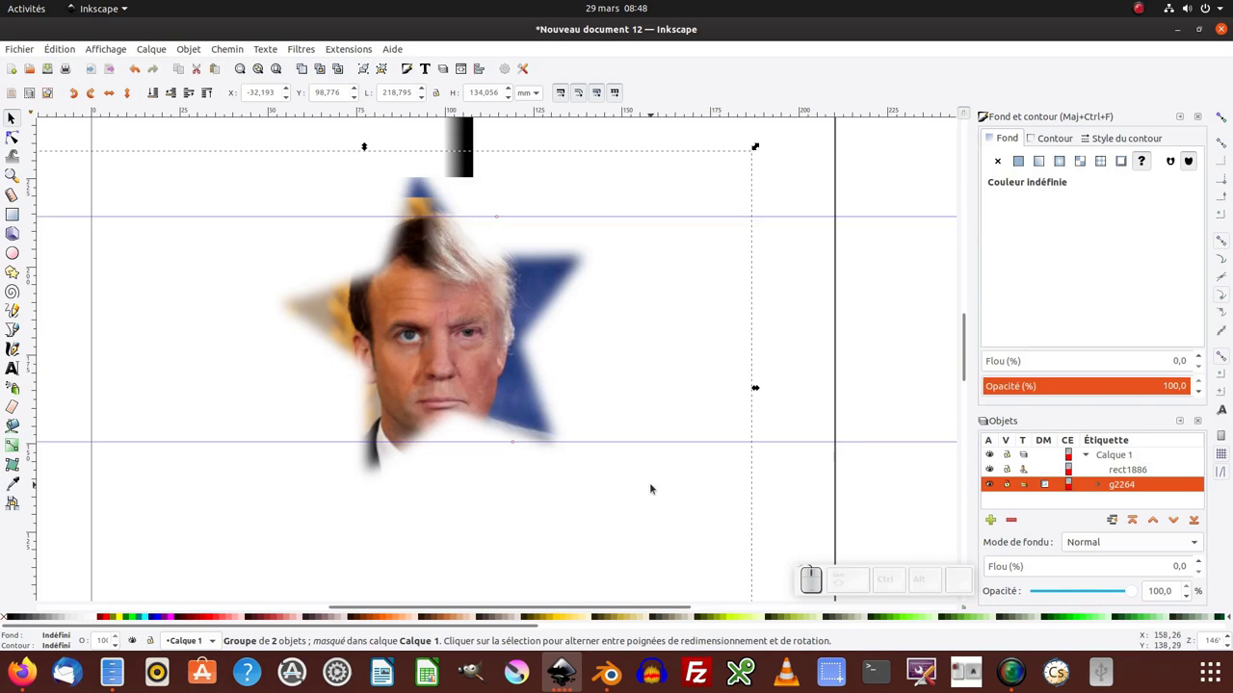
Step: Undo the star mask and select the white star path2259 for blurring
left_click(466, 338)
key("ctrl+z")
key("ctrl+z")
key("ctrl+KP_Subtract")
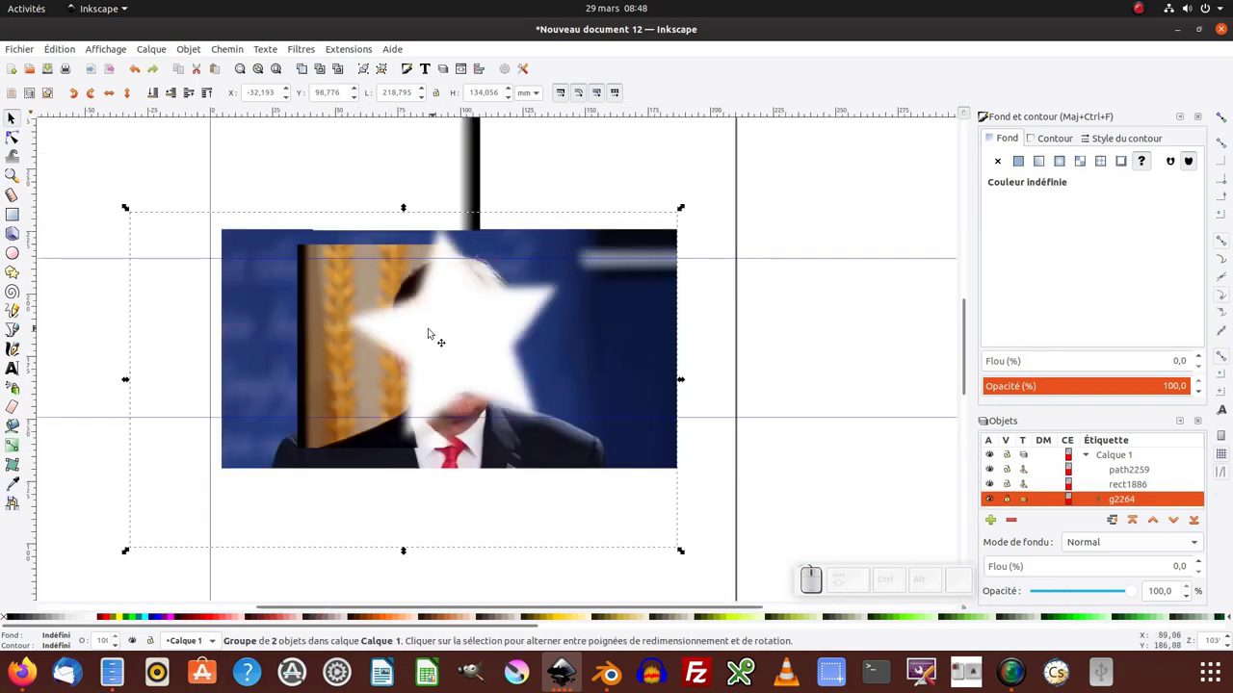